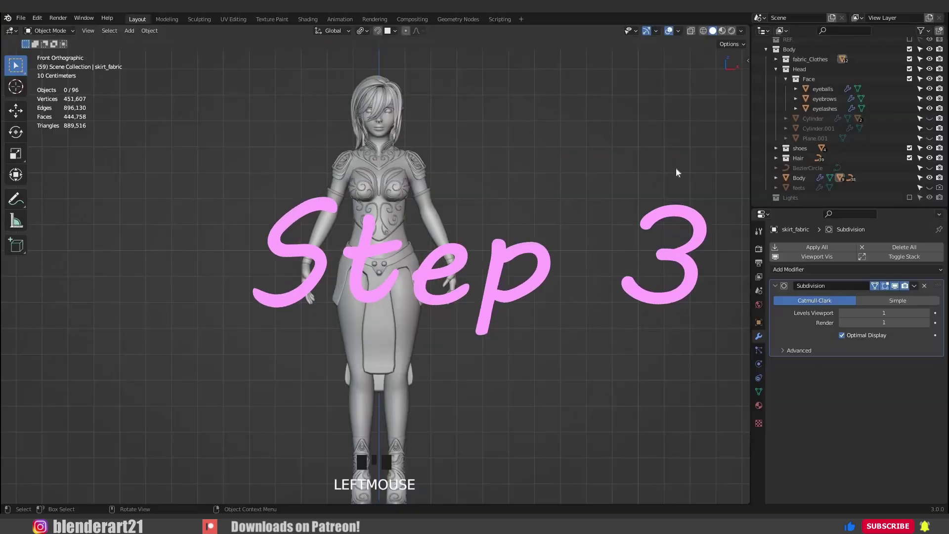
Step: Select the body then the chest engraving piece and apply all its transforms via Ctrl+A
{"action": "key", "text": "n"}
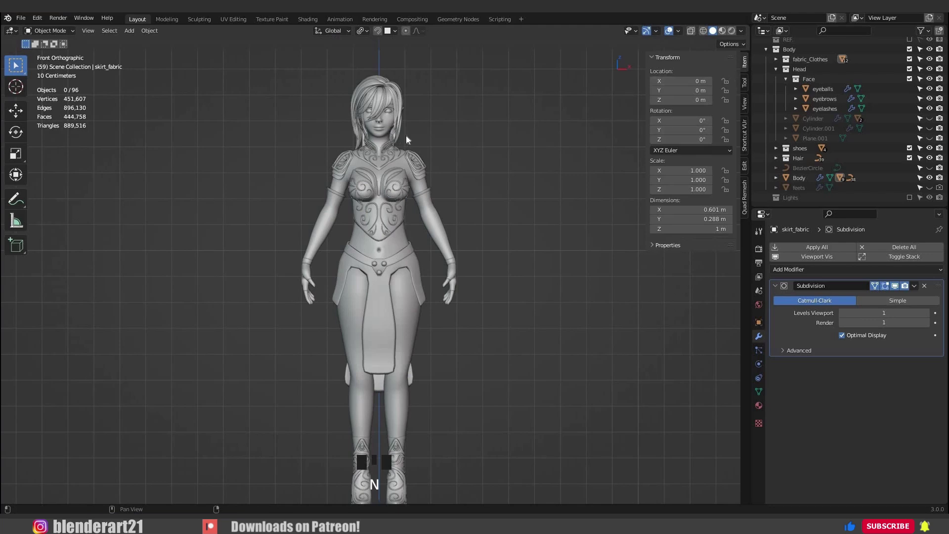
{"action": "scroll", "scroll_direction": "up", "scroll_amount": 3}
{"action": "left_click", "coordinate": [695, 207]}
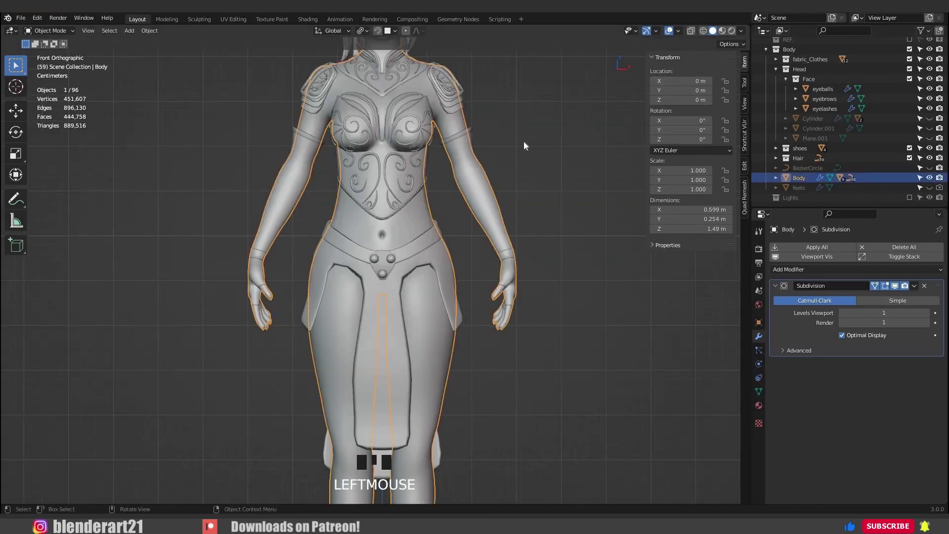
{"action": "scroll", "scroll_direction": "up", "scroll_amount": 3}
{"action": "left_click_drag", "start_coordinate": [361, 402], "coordinate": [710, 101]}
{"action": "left_click", "coordinate": [711, 100]}
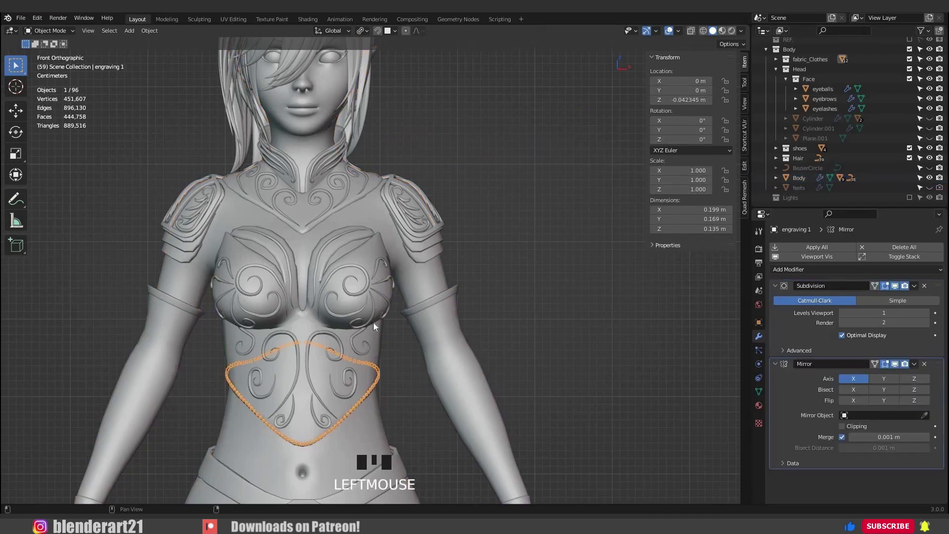
{"action": "key", "text": "ctrl+a"}
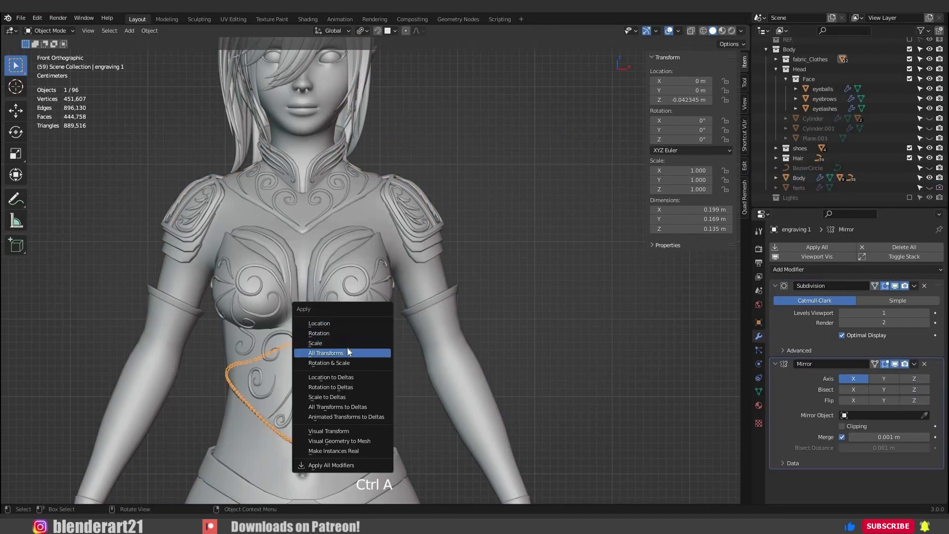
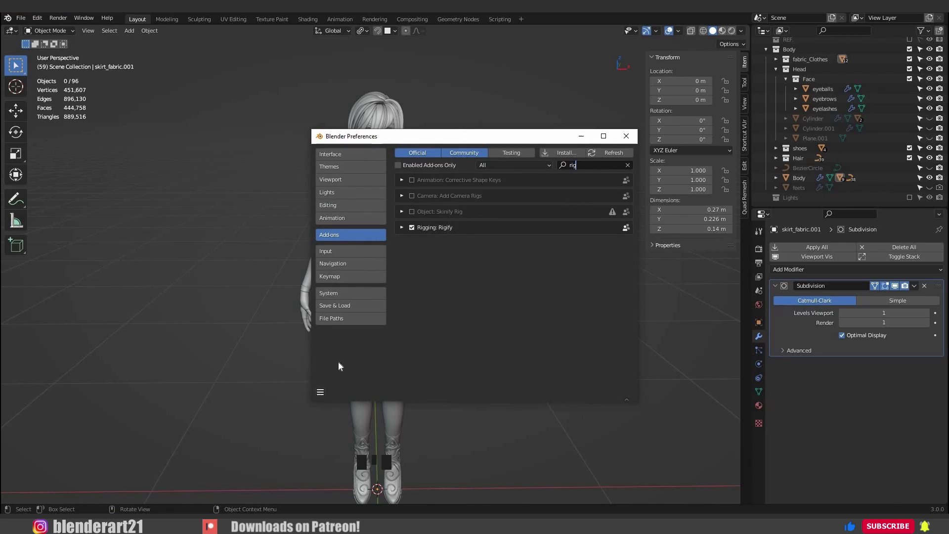
Step: Close the add-on preferences with Rigify enabled and switch to front orthographic view
{"action": "left_click", "coordinate": [421, 272]}
{"action": "key", "text": "KP_1"}
Step: Add a Human meta-rig and scale it down to 0.833 to match the character's height
{"action": "key", "text": "shift+a"}
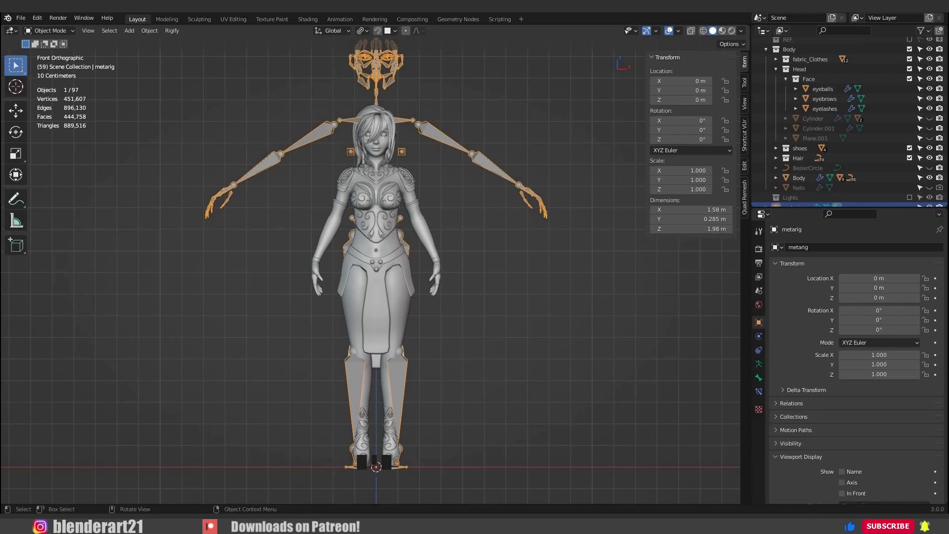
{"action": "key", "text": "s"}
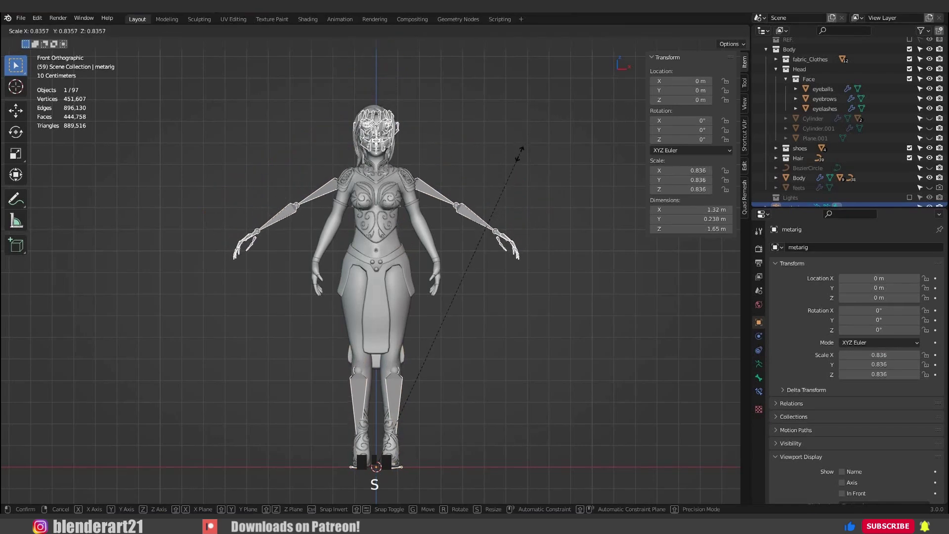
{"action": "key", "text": "alt+z"}
{"action": "left_click", "coordinate": [787, 402]}
{"action": "left_click_drag", "start_coordinate": [843, 457], "coordinate": [847, 424]}
{"action": "left_click", "coordinate": [846, 423]}
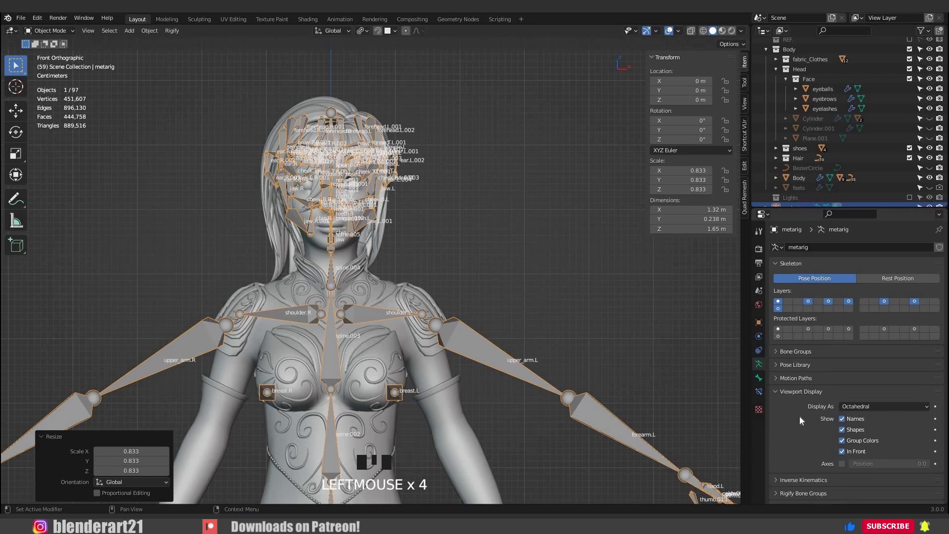
{"action": "left_click", "coordinate": [544, 289]}
{"action": "scroll", "scroll_direction": "down", "scroll_amount": 3}
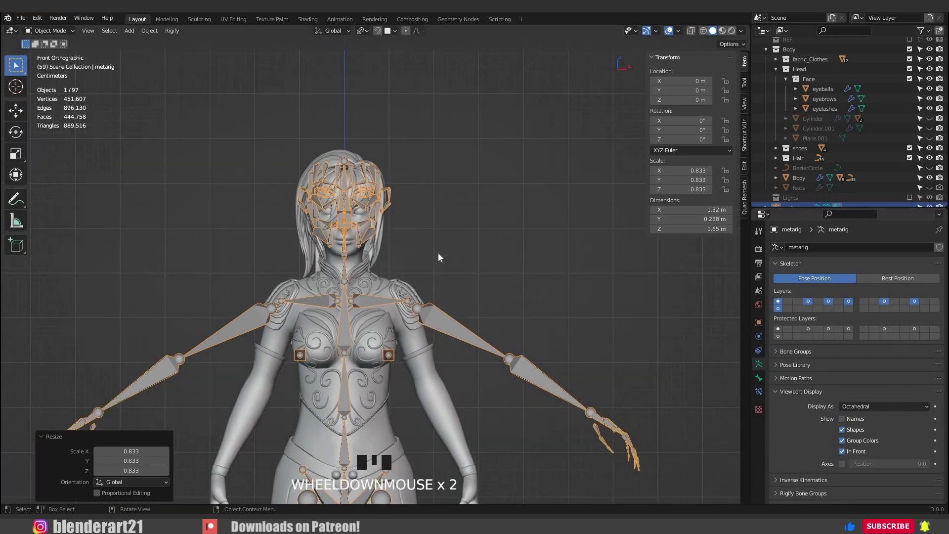
Step: Edit the meta-rig with X-Axis Mirror on and start rotating the hand bones
{"action": "left_click", "coordinate": [733, 103]}
{"action": "left_click", "coordinate": [451, 328]}
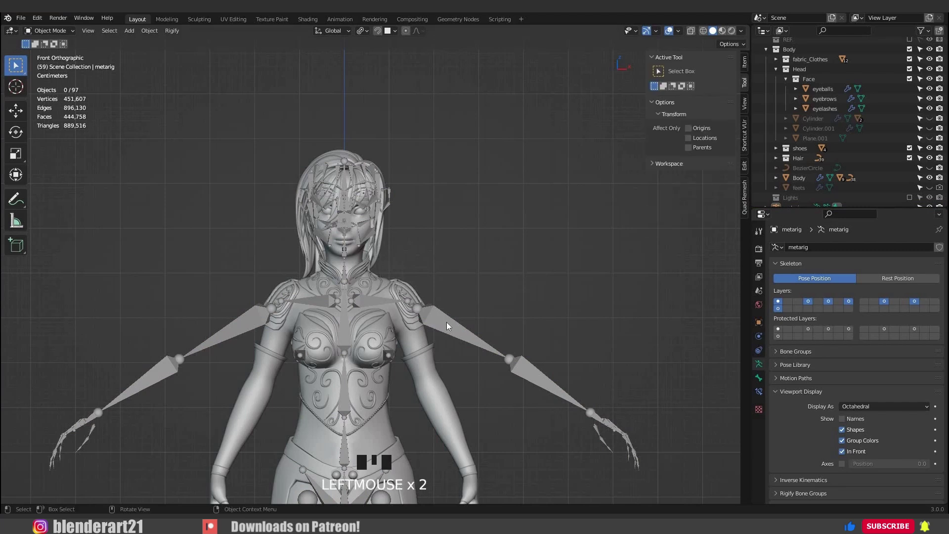
{"action": "left_click", "coordinate": [581, 246]}
{"action": "key", "text": "Tab"}
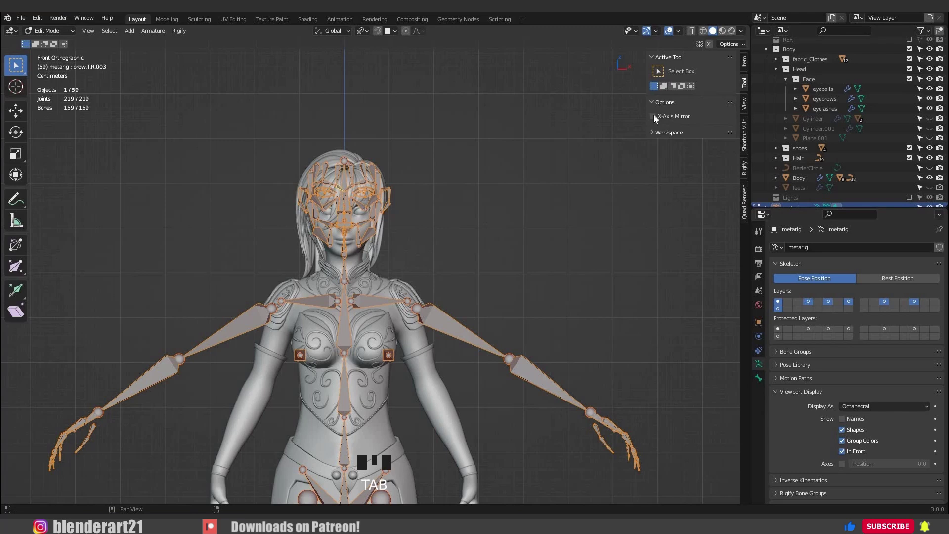
{"action": "left_click", "coordinate": [720, 43]}
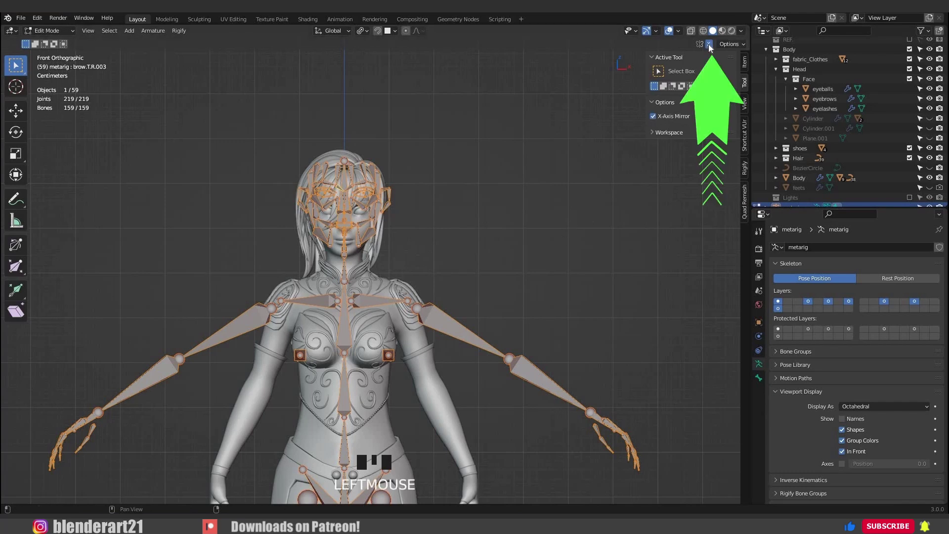
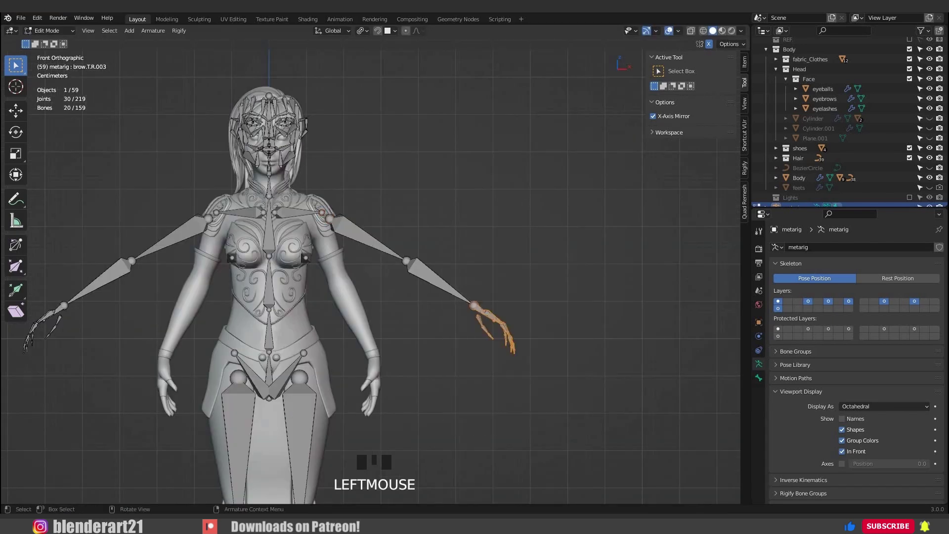
{"action": "key", "text": "r"}
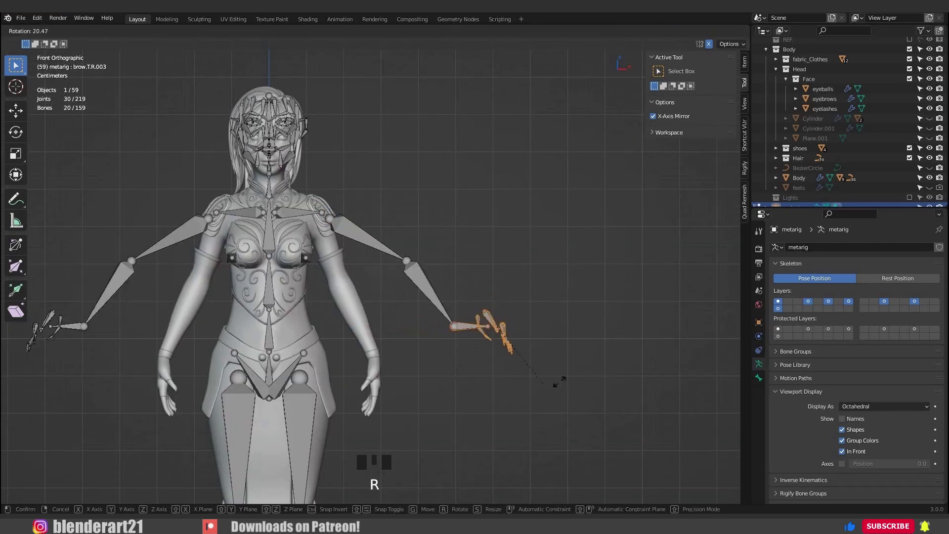
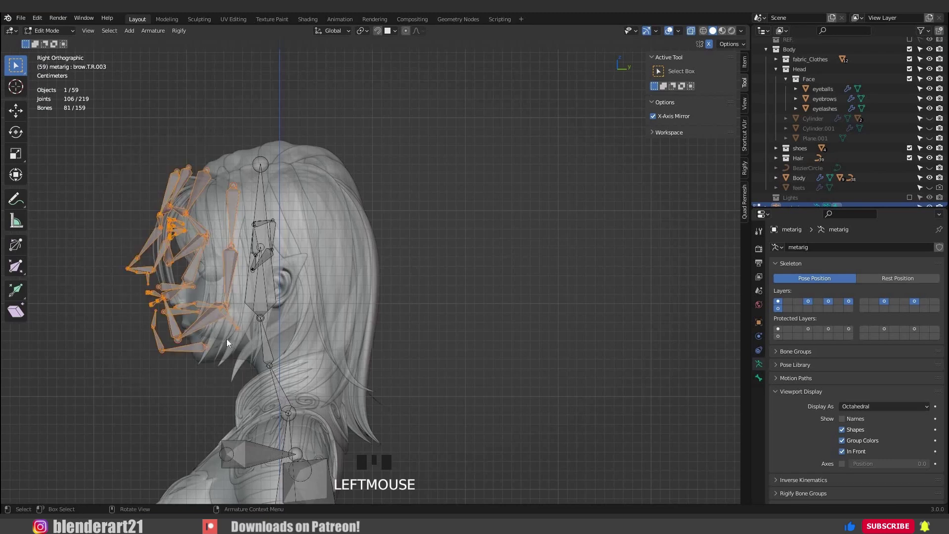
Step: Delete the meta-rig's face bones and zoom in on the remaining face bone
{"action": "key", "text": "x"}
{"action": "key", "text": "KP_1"}
{"action": "left_click", "coordinate": [438, 282]}
{"action": "key", "text": "x"}
{"action": "scroll", "scroll_direction": "up", "scroll_amount": 3}
{"action": "left_click", "coordinate": [362, 319]}
{"action": "left_click", "coordinate": [364, 318]}
{"action": "key", "text": "KP_Decimal"}
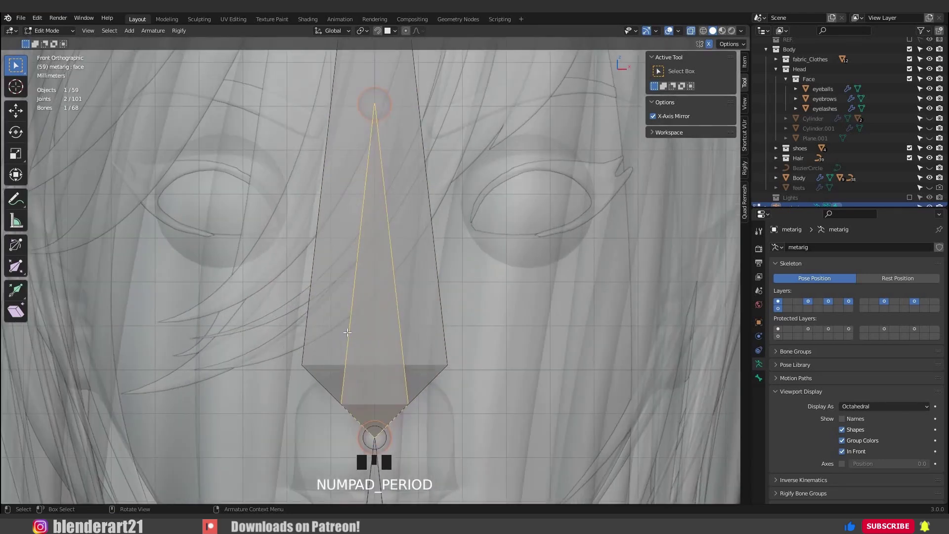
Step: Delete the leftover face bone so only head and neck bones remain to fit
{"action": "scroll", "scroll_direction": "down", "scroll_amount": 3}
{"action": "left_click_drag", "start_coordinate": [402, 352], "coordinate": [405, 349]}
{"action": "scroll", "scroll_direction": "up", "scroll_amount": 3}
{"action": "scroll", "scroll_direction": "up", "scroll_amount": 3}
{"action": "left_click", "coordinate": [362, 318]}
{"action": "left_click", "coordinate": [365, 319]}
{"action": "key", "text": "KP_Decimal"}
{"action": "scroll", "scroll_direction": "down", "scroll_amount": 3}
{"action": "scroll", "scroll_direction": "down", "scroll_amount": 3}
{"action": "key", "text": "x"}
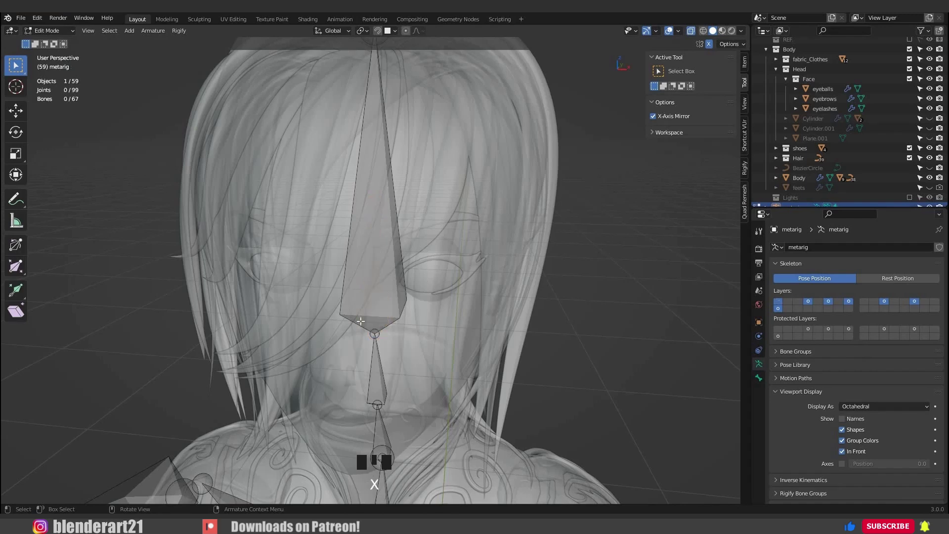
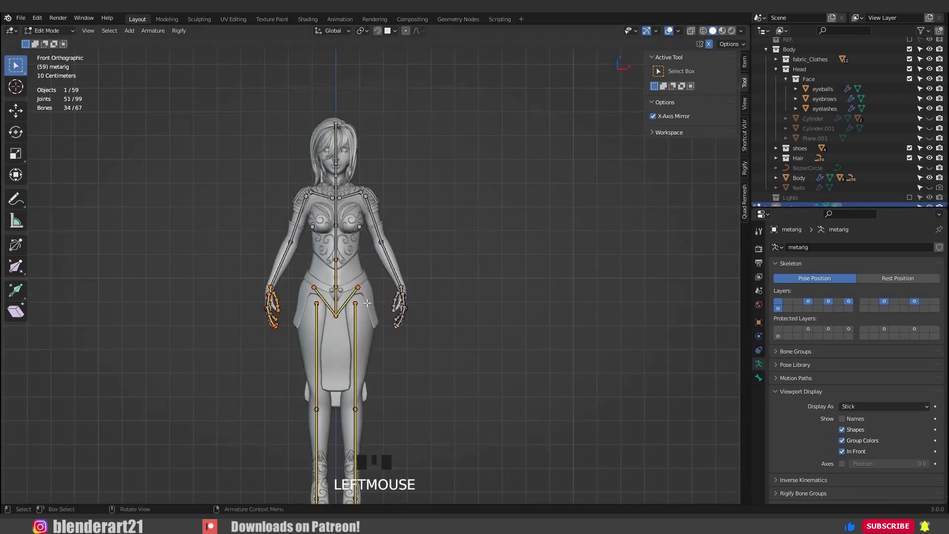
Step: Hide the selected hip, leg and hand bones to isolate an arm for fitting
{"action": "key", "text": "h"}
{"action": "scroll", "scroll_direction": "up", "scroll_amount": 3}
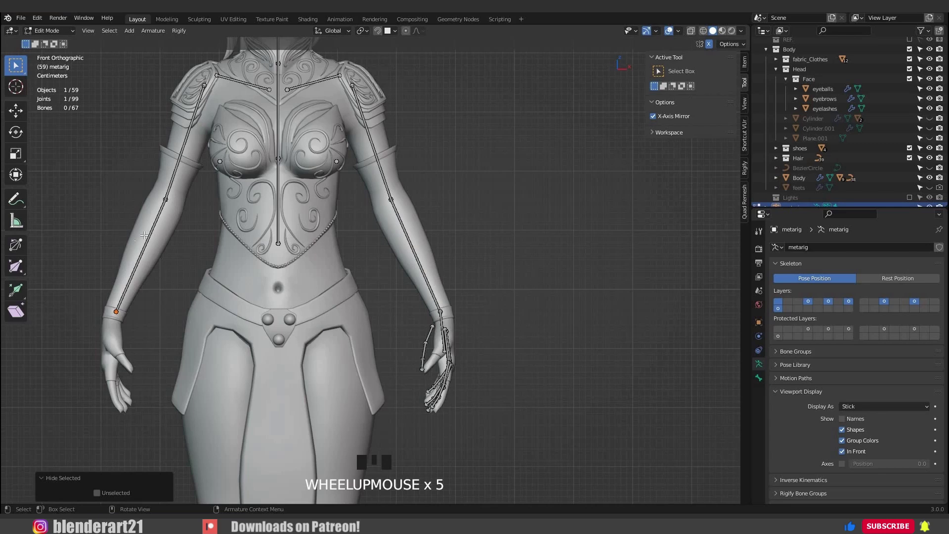
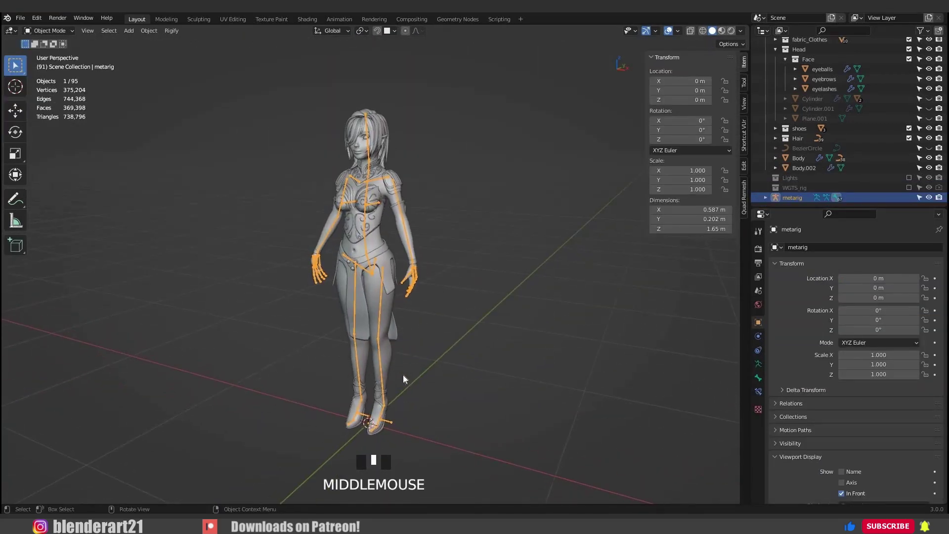
Step: Apply all transforms to the fitted meta-rig in Object Mode
{"action": "key", "text": "ctrl+a"}
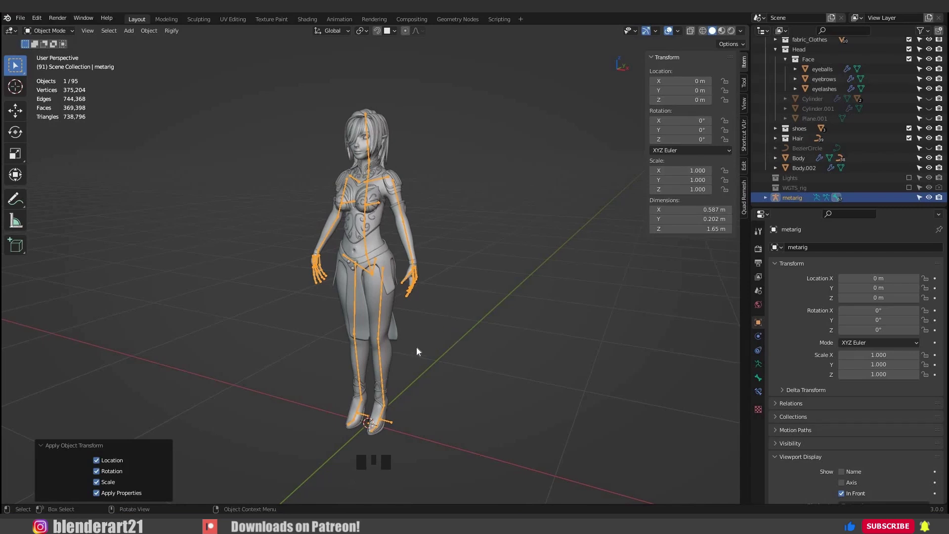
{"action": "middle_click", "coordinate": [459, 339]}
{"action": "scroll", "scroll_direction": "up", "scroll_amount": 3}
{"action": "left_click_drag", "start_coordinate": [445, 325], "coordinate": [429, 313]}
{"action": "scroll", "scroll_direction": "down", "scroll_amount": 3}
{"action": "middle_click", "coordinate": [427, 314]}
{"action": "scroll", "scroll_direction": "down", "scroll_amount": 3}
Step: Generate the Rigify control rig from the meta-rig and reselect the meta-rig
{"action": "left_click_drag", "start_coordinate": [770, 418], "coordinate": [846, 425]}
{"action": "left_click", "coordinate": [846, 425]}
{"action": "scroll", "scroll_direction": "down", "scroll_amount": 3}
{"action": "left_click_drag", "start_coordinate": [273, 328], "coordinate": [530, 329]}
{"action": "left_click_drag", "start_coordinate": [530, 329], "coordinate": [504, 329]}
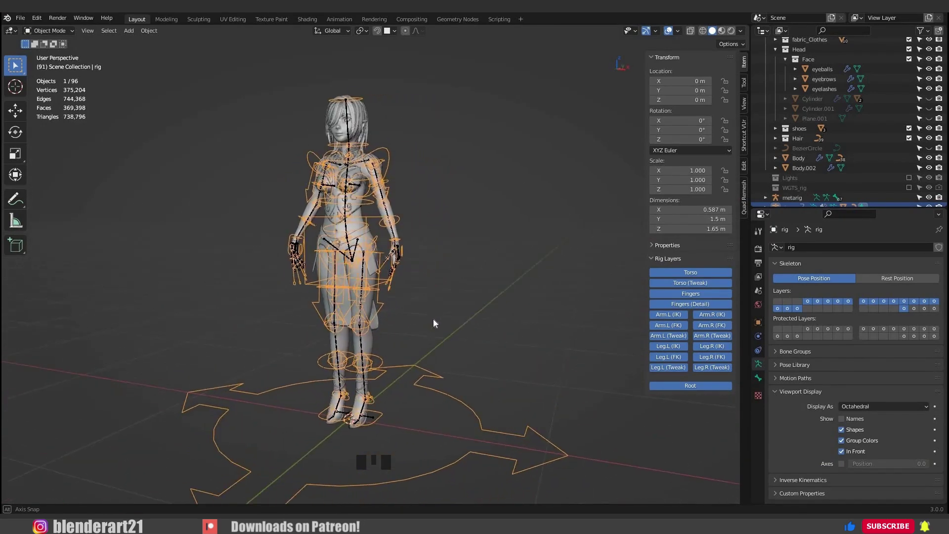
{"action": "left_click_drag", "start_coordinate": [390, 95], "coordinate": [396, 182]}
{"action": "left_click", "coordinate": [395, 182]}
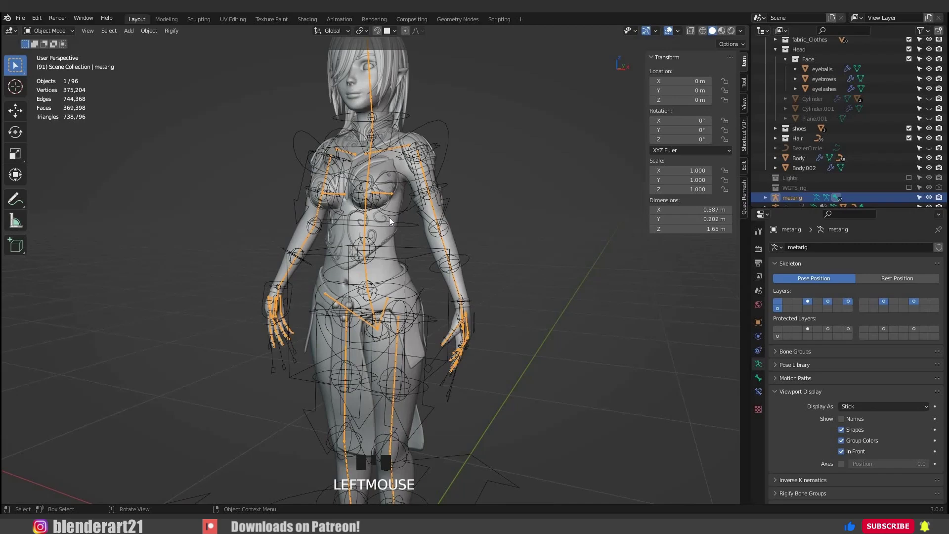
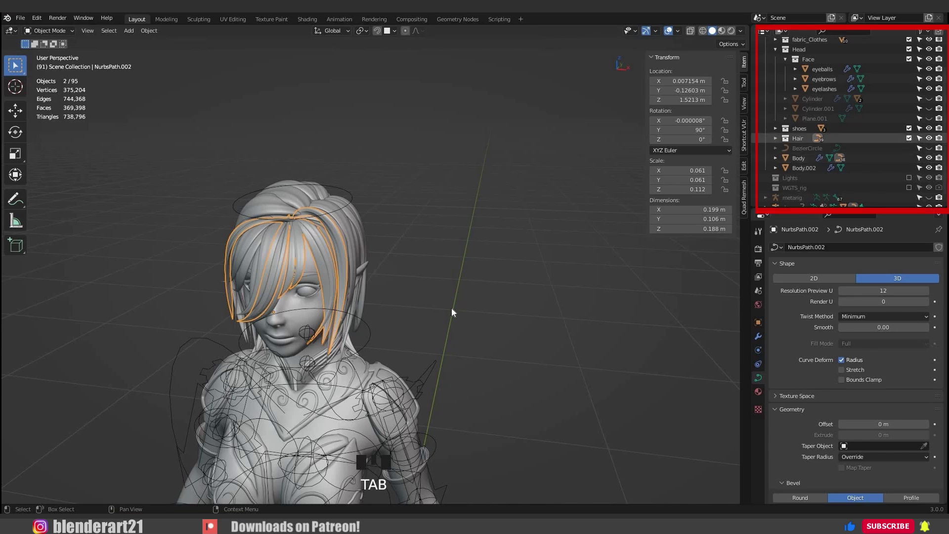
Step: Leave the hair curve edit and hide the Hair collection from the viewport
{"action": "left_click", "coordinate": [444, 179]}
{"action": "scroll", "scroll_direction": "down", "scroll_amount": 3}
{"action": "middle_click", "coordinate": [425, 228]}
{"action": "scroll", "scroll_direction": "down", "scroll_amount": 3}
{"action": "left_click_drag", "start_coordinate": [314, 212], "coordinate": [429, 462]}
{"action": "left_click", "coordinate": [430, 462]}
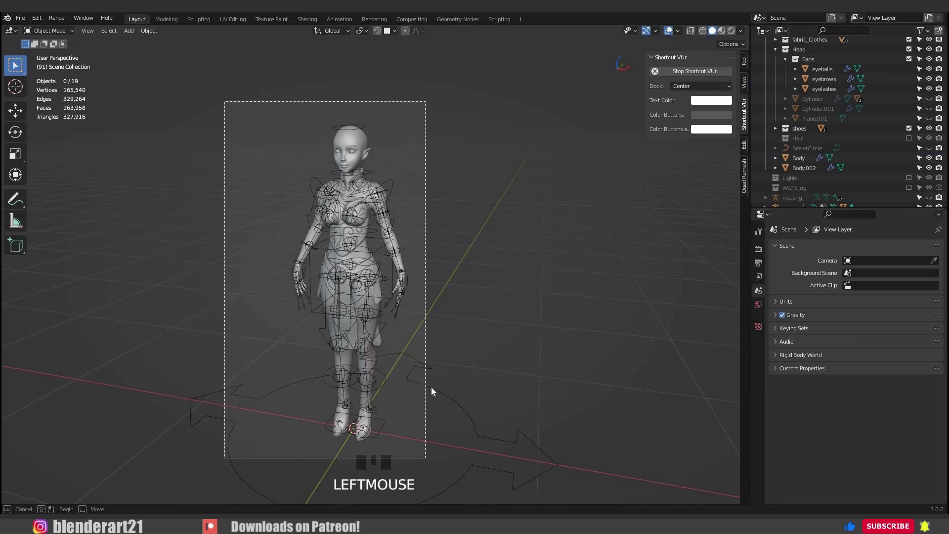
Step: Parent the body and face meshes to the generated rig with automatic weights
{"action": "left_click", "coordinate": [432, 392]}
{"action": "key", "text": "ctrl+p"}
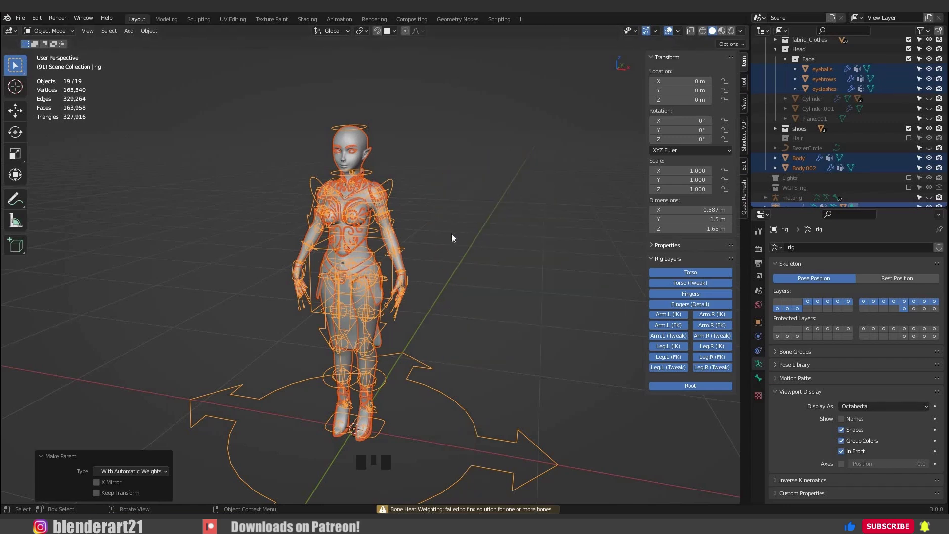
Step: In Pose Mode select the rig's chest control and rotate it to test the deformation
{"action": "left_click", "coordinate": [402, 180]}
{"action": "scroll", "scroll_direction": "up", "scroll_amount": 3}
{"action": "middle_click", "coordinate": [421, 140]}
{"action": "left_click", "coordinate": [106, 52]}
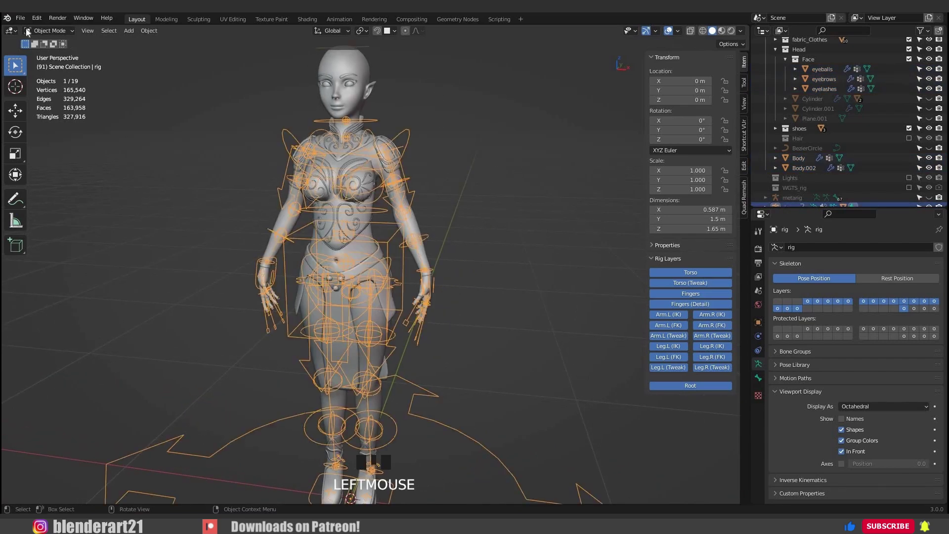
{"action": "left_click_drag", "start_coordinate": [38, 69], "coordinate": [397, 193]}
{"action": "scroll", "scroll_direction": "down", "scroll_amount": 3}
{"action": "left_click_drag", "start_coordinate": [407, 186], "coordinate": [464, 259]}
{"action": "left_click", "coordinate": [464, 259]}
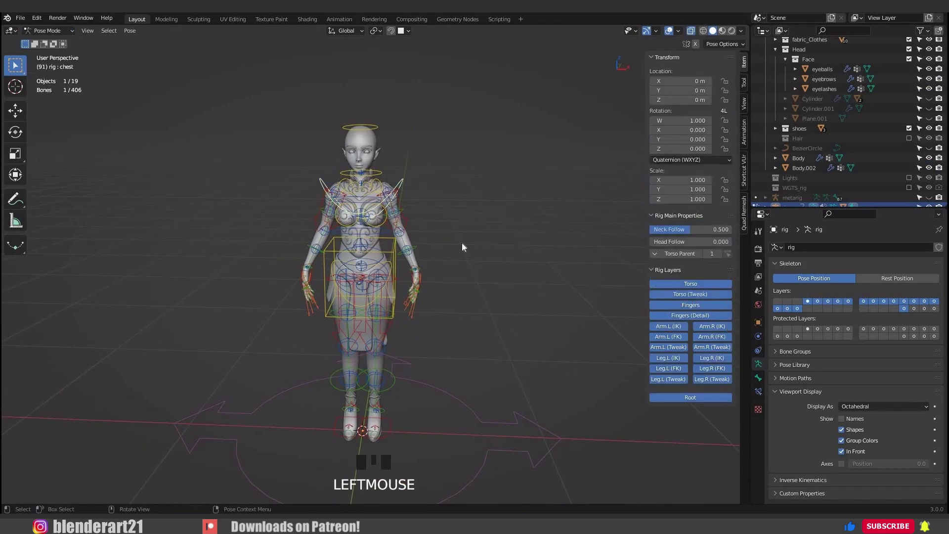
{"action": "key", "text": "r"}
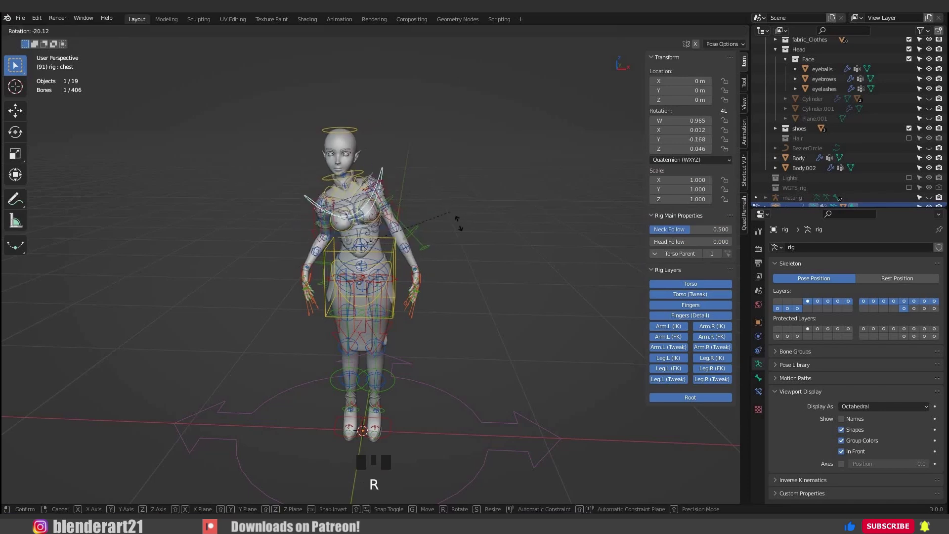
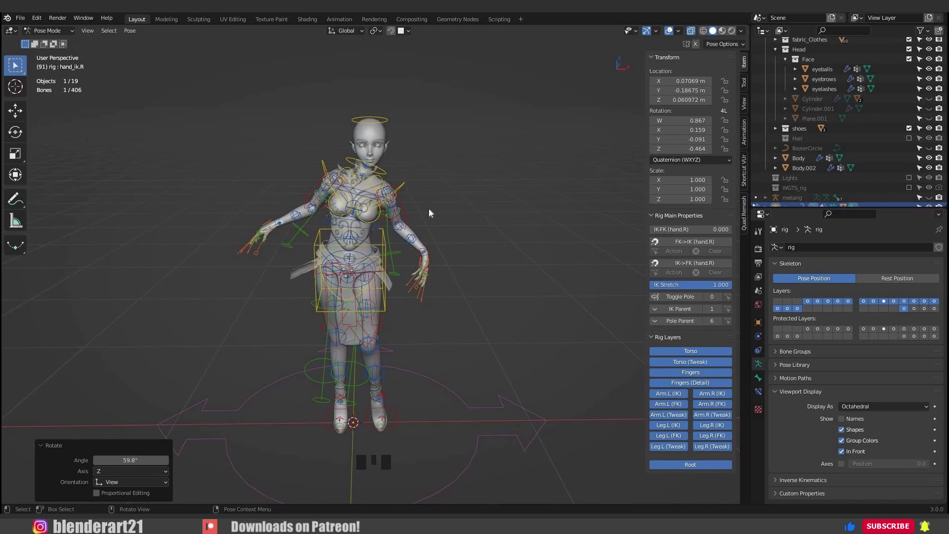
Step: Undo the test pose back to the upright rest position and Object Mode
{"action": "key", "text": "ctrl+z"}
{"action": "key", "text": "ctrl+z"}
{"action": "key", "text": "ctrl+z"}
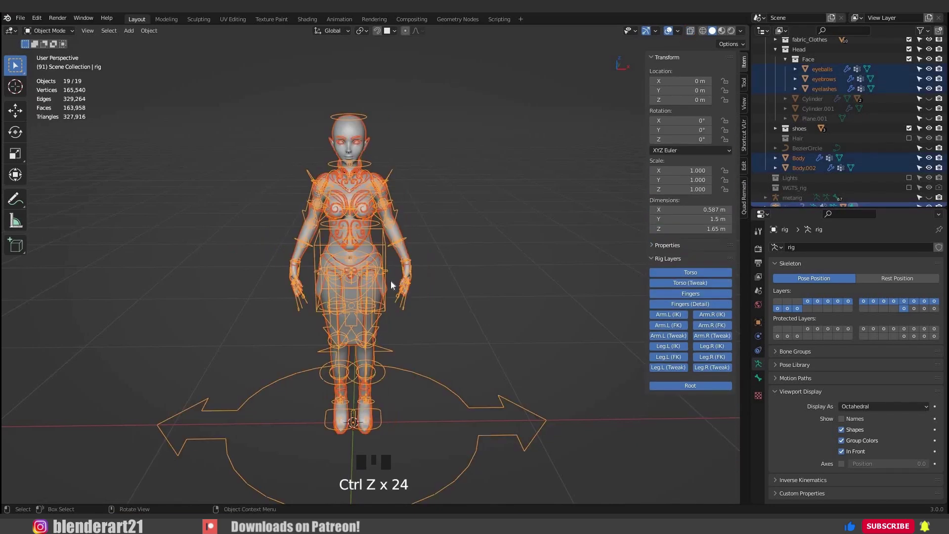
Step: Inspect the Body and skirt_fabric meshes' vertex groups after binding
{"action": "key", "text": "ctrl+z"}
{"action": "middle_click", "coordinate": [391, 186]}
{"action": "left_click", "coordinate": [373, 221]}
{"action": "scroll", "scroll_direction": "up", "scroll_amount": 3}
{"action": "left_click", "coordinate": [763, 335]}
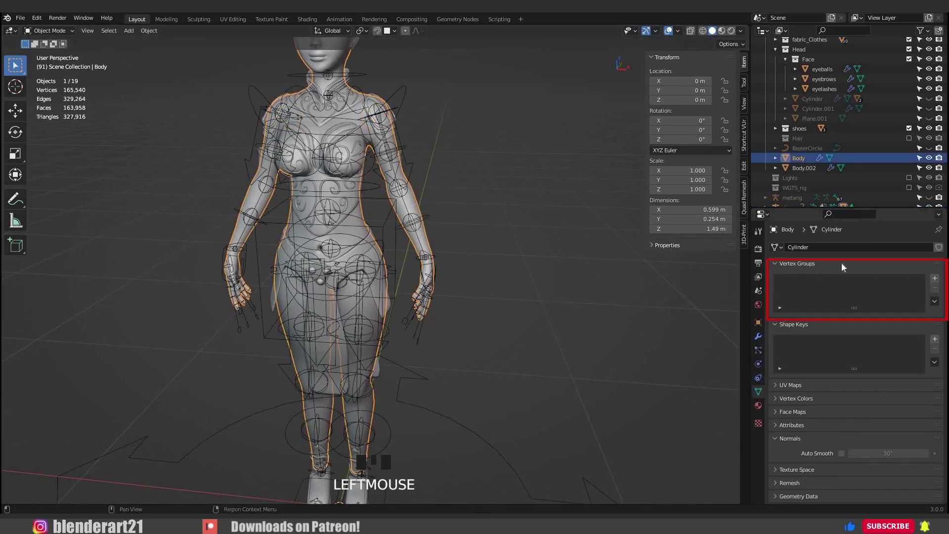
{"action": "left_click", "coordinate": [793, 287]}
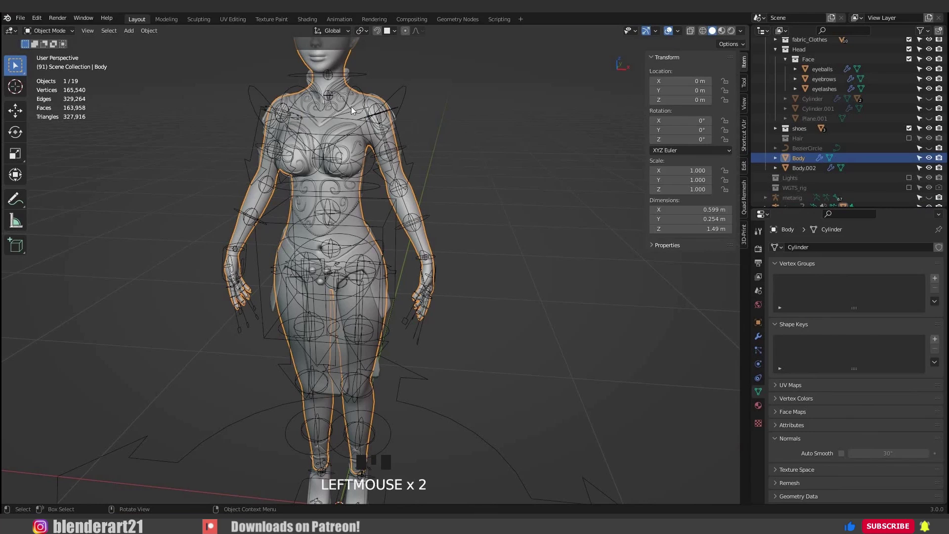
{"action": "left_click", "coordinate": [358, 108]}
{"action": "left_click", "coordinate": [377, 244]}
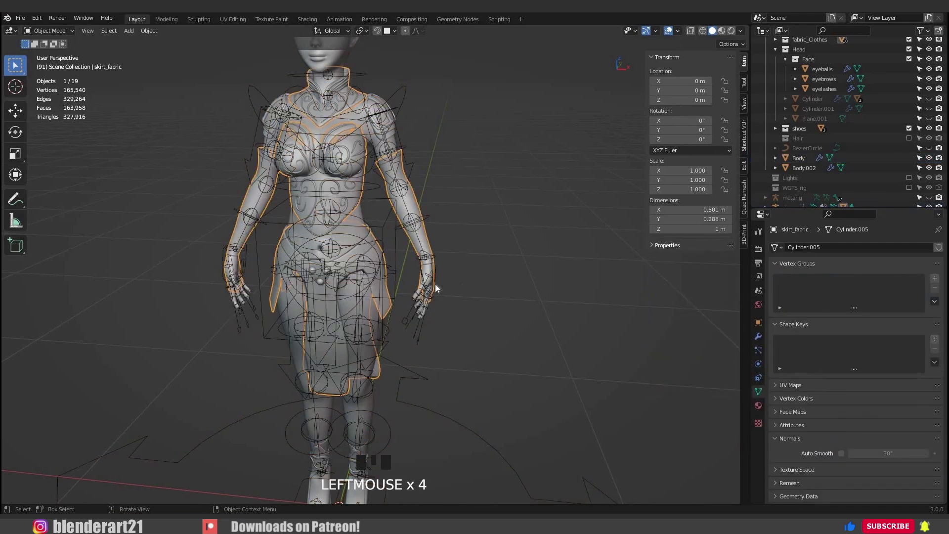
Step: Select all of engraving.002's vertices and merge by distance, dropping 76,440 to 55,186 vertices
{"action": "left_click", "coordinate": [454, 301]}
{"action": "left_click_drag", "start_coordinate": [400, 263], "coordinate": [403, 252]}
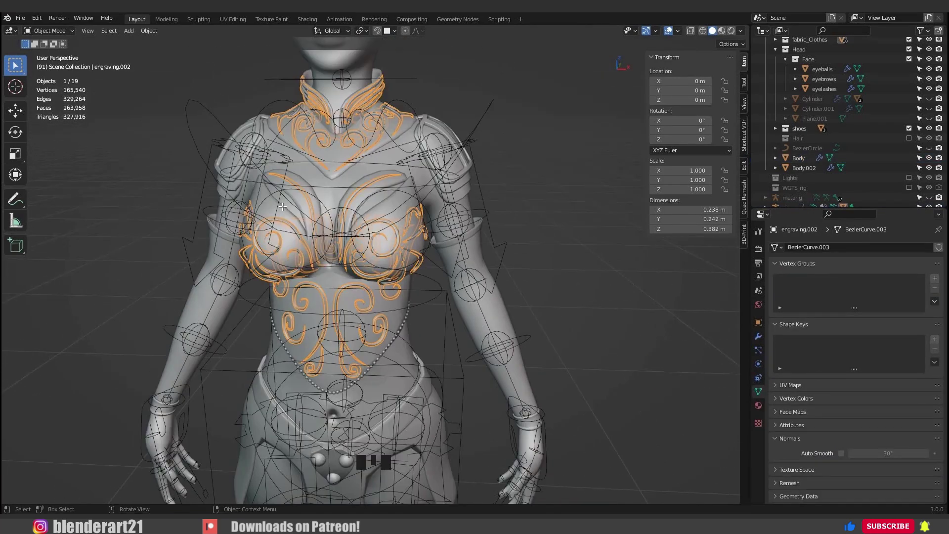
{"action": "key", "text": "Tab"}
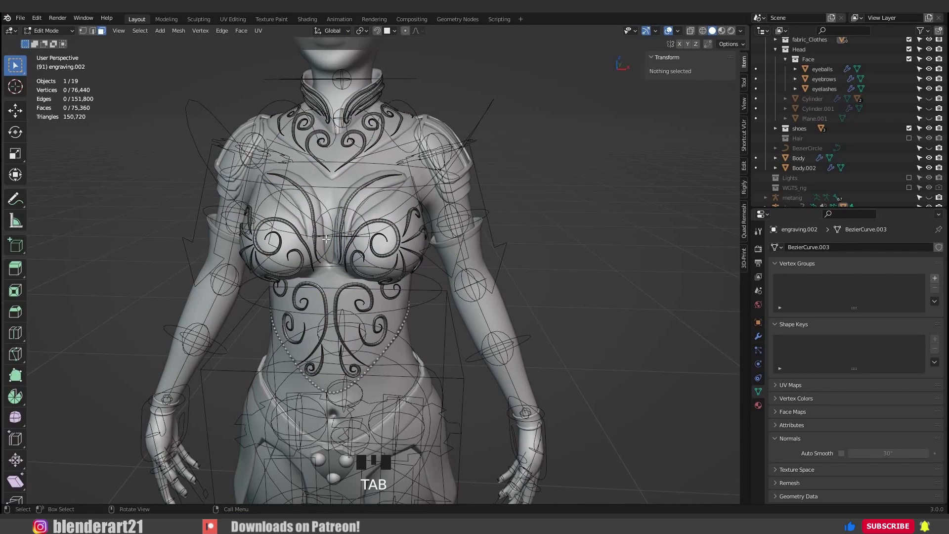
{"action": "key", "text": "a"}
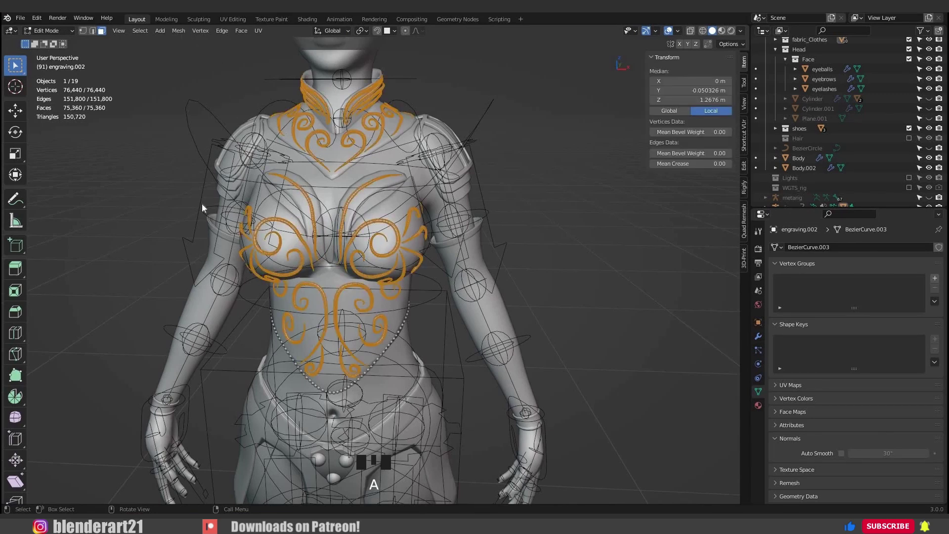
{"action": "left_click_drag", "start_coordinate": [208, 241], "coordinate": [322, 284]}
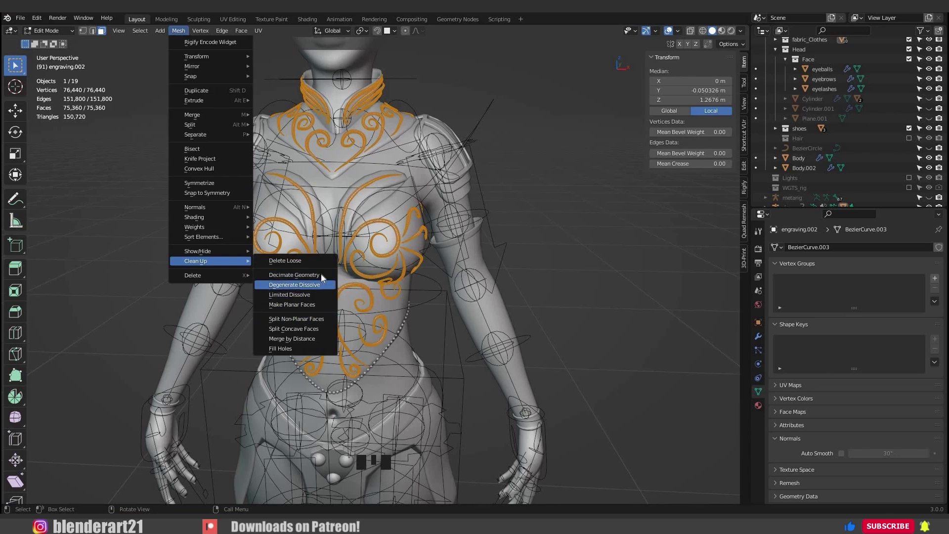
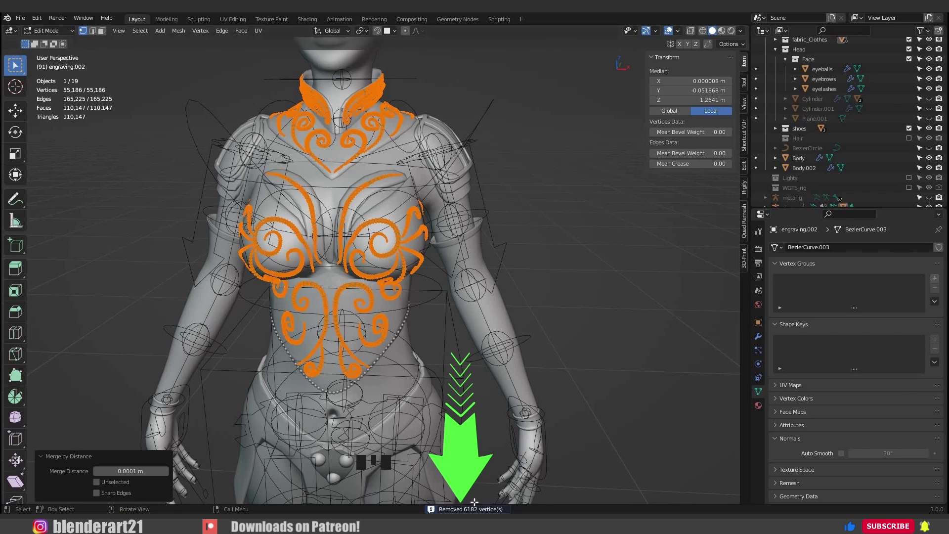
Step: Parent every character mesh to the rig with automatic weights, rig active last
{"action": "left_click", "coordinate": [433, 448]}
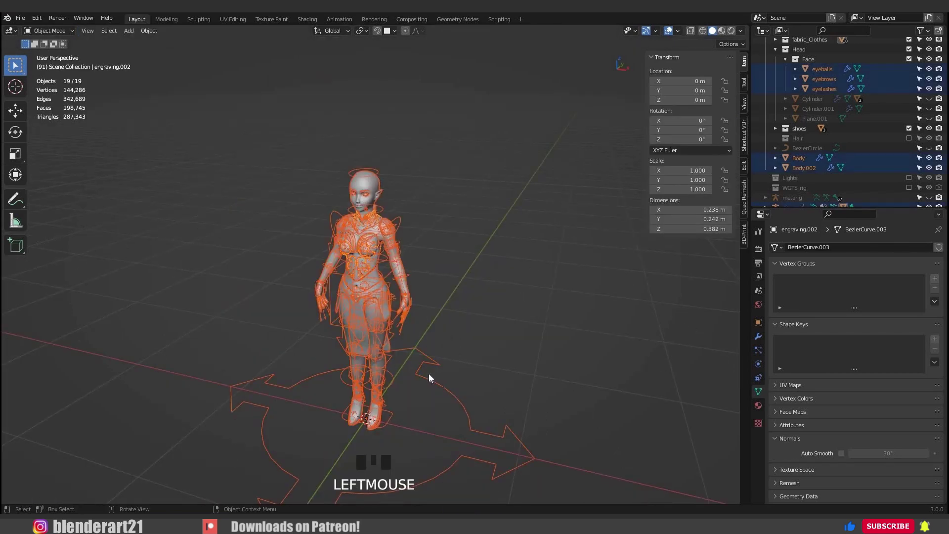
{"action": "left_click", "coordinate": [438, 386]}
{"action": "left_click_drag", "start_coordinate": [448, 383], "coordinate": [443, 374]}
{"action": "middle_click", "coordinate": [433, 365]}
{"action": "key", "text": "ctrl+p"}
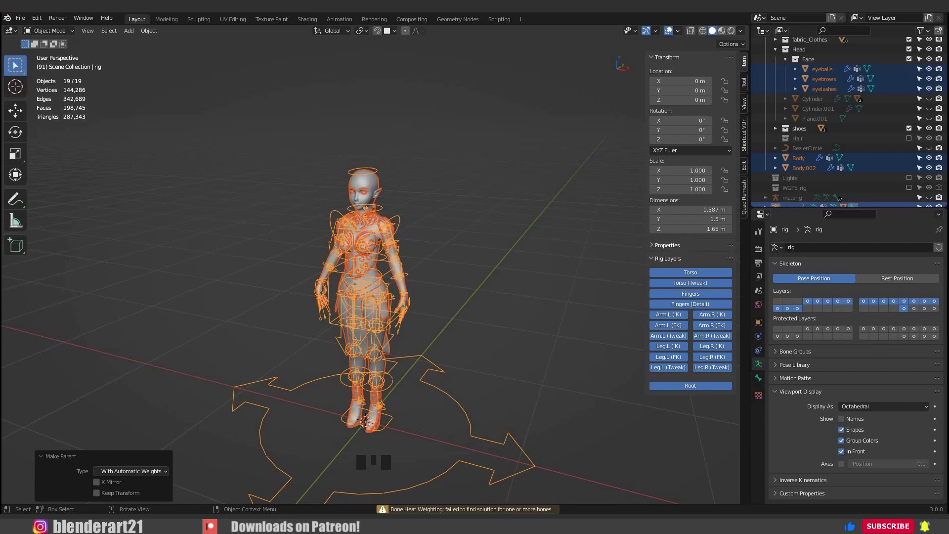
Step: Reselect the engraving mesh and bring up its extra vertex group operations
{"action": "left_click", "coordinate": [404, 269]}
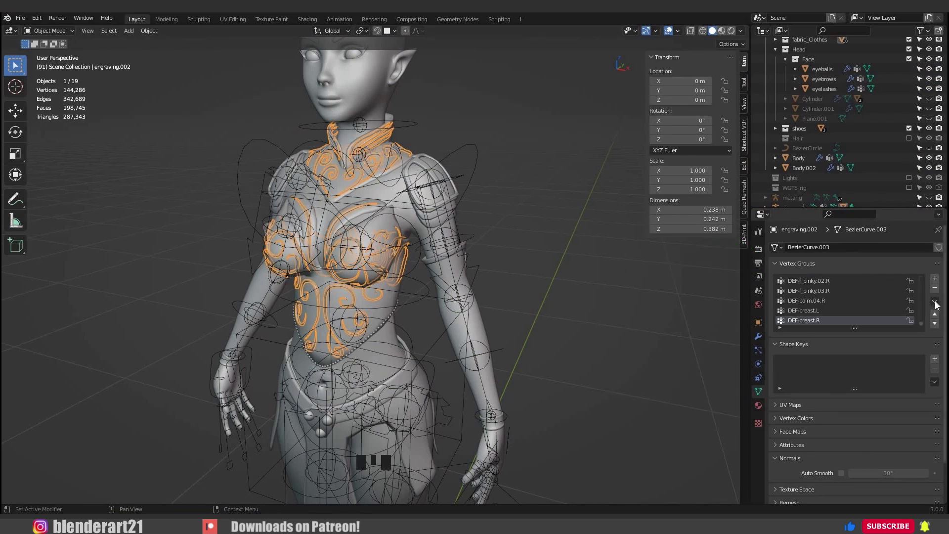
{"action": "left_click_drag", "start_coordinate": [929, 371], "coordinate": [810, 364]}
Step: Delete all the engraving's vertex groups and add a Data Transfer modifier above the Armature
{"action": "left_click", "coordinate": [793, 272]}
{"action": "left_click_drag", "start_coordinate": [713, 309], "coordinate": [939, 375]}
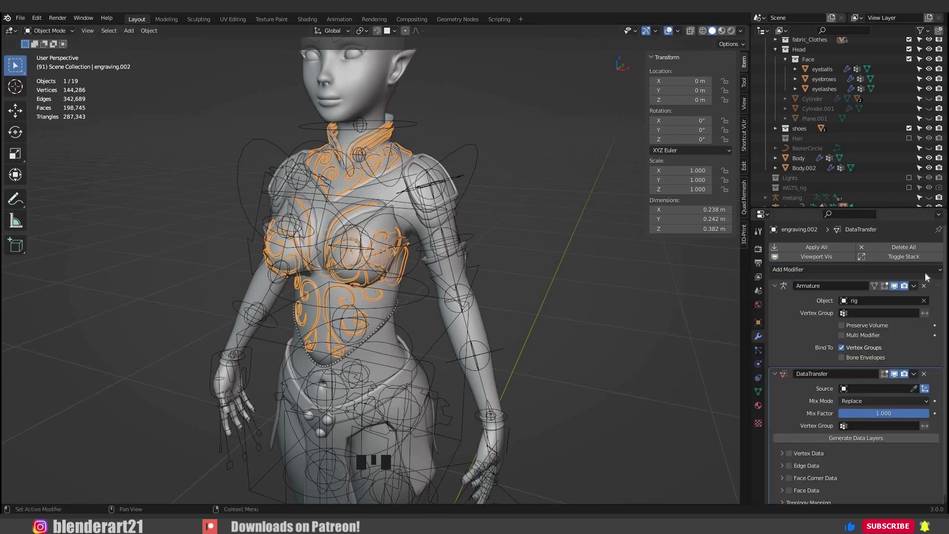
{"action": "left_click_drag", "start_coordinate": [929, 278], "coordinate": [854, 322]}
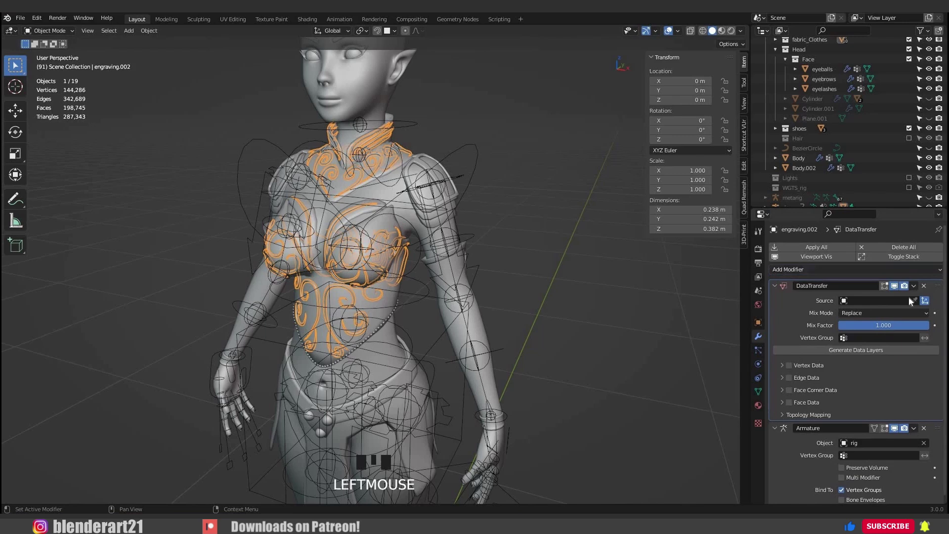
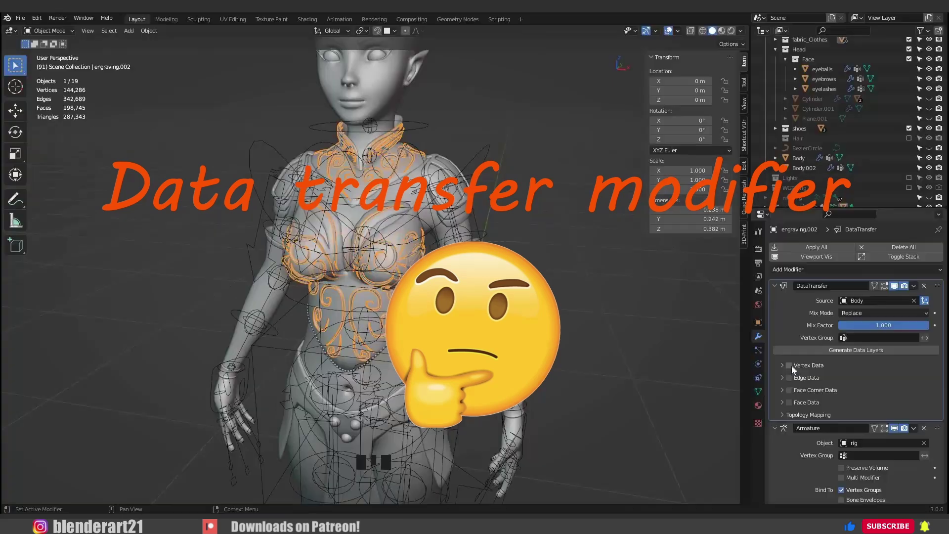
Step: Set the Data Transfer source to Body with Vertex Data > Vertex Groups enabled
{"action": "left_click", "coordinate": [782, 371]}
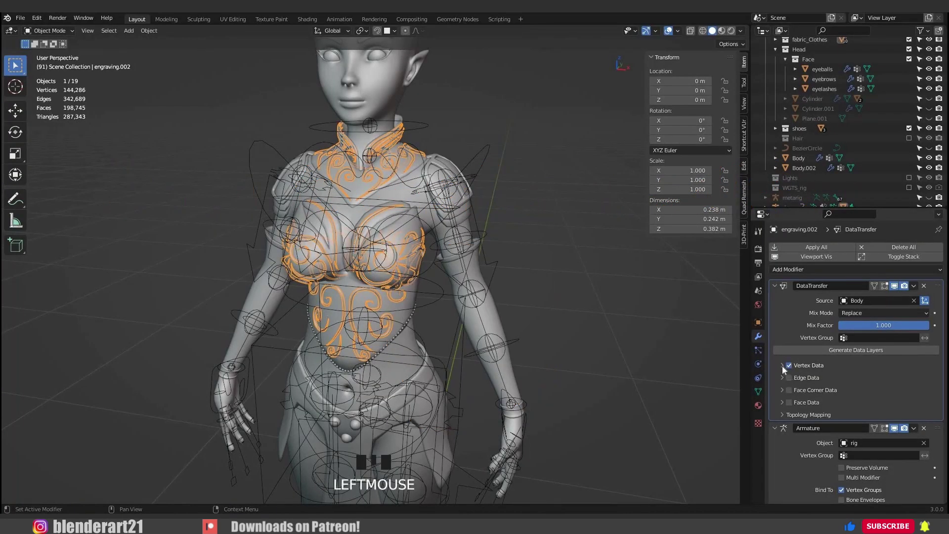
{"action": "left_click_drag", "start_coordinate": [835, 383], "coordinate": [780, 401]}
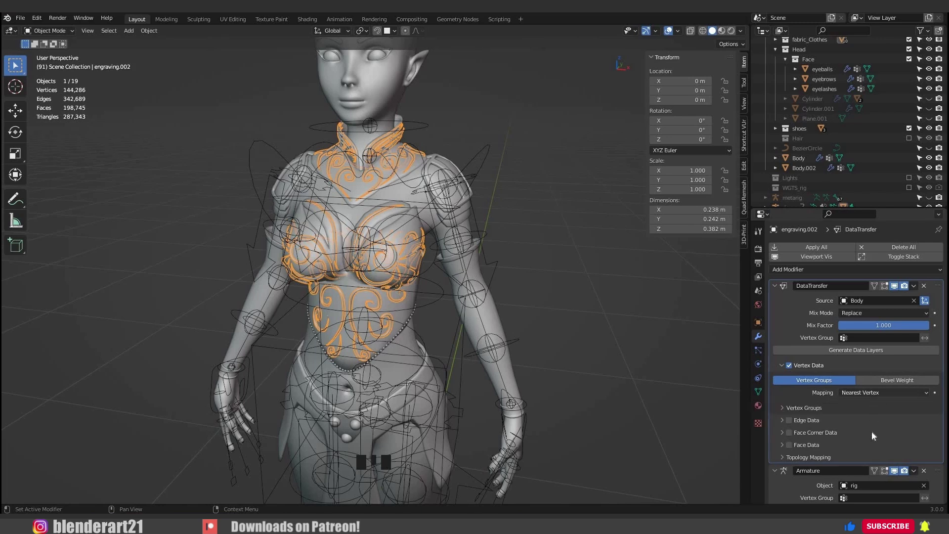
{"action": "left_click_drag", "start_coordinate": [874, 395], "coordinate": [843, 390]}
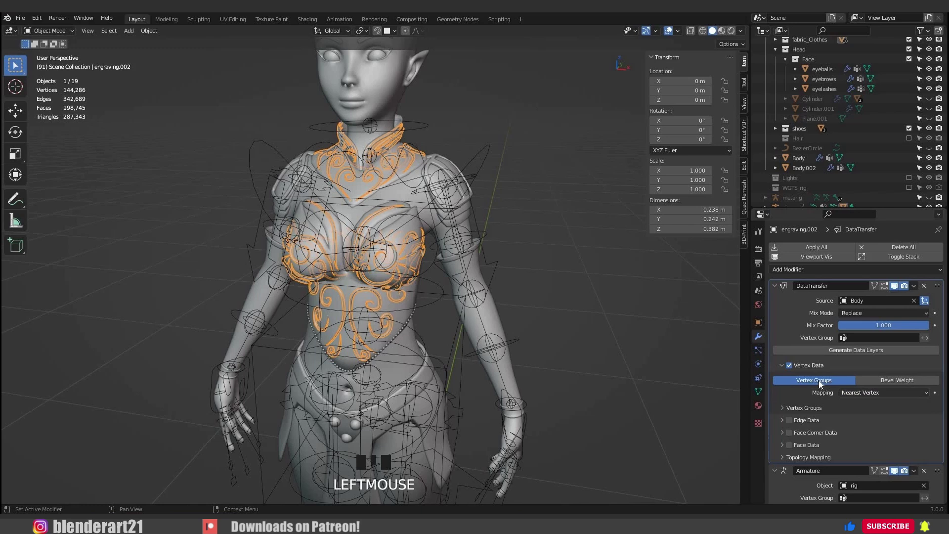
{"action": "left_click", "coordinate": [822, 292]}
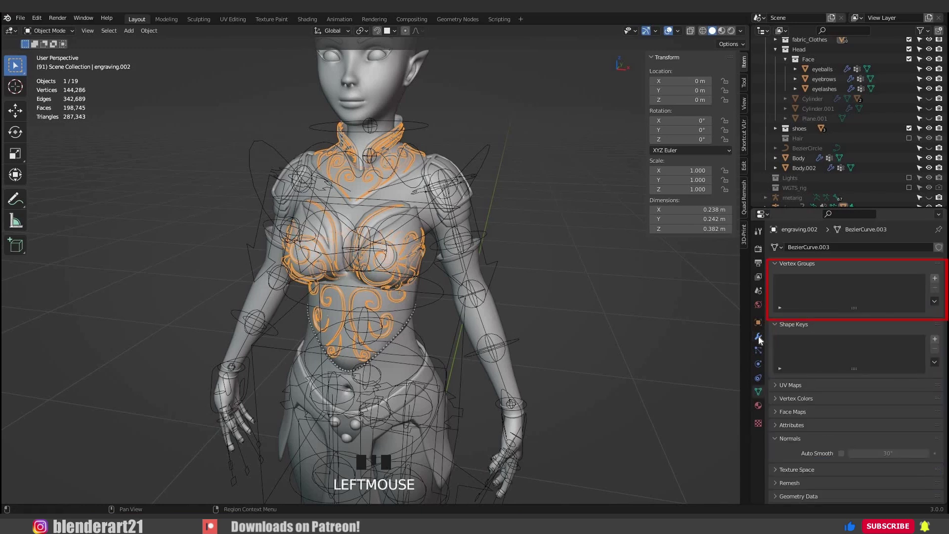
{"action": "left_click", "coordinate": [852, 376]}
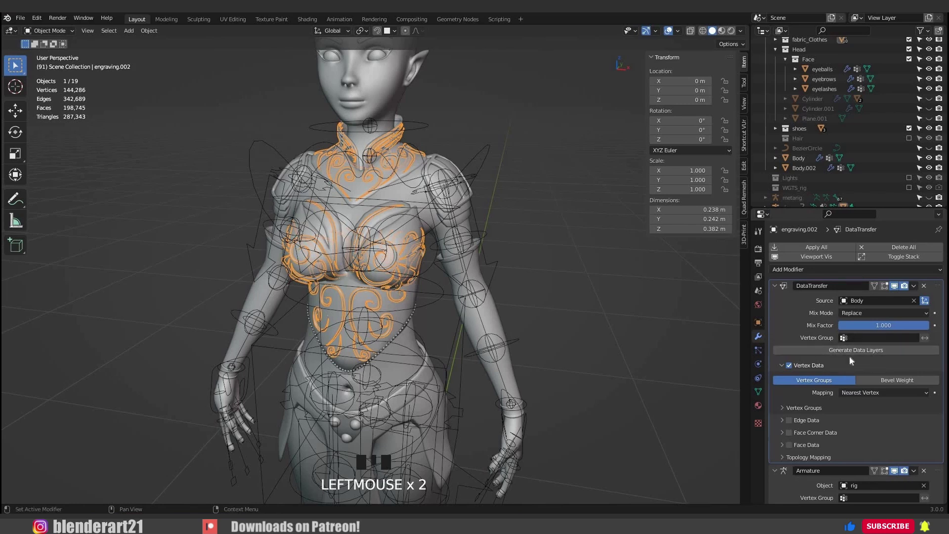
Step: Generate the transferred vertex group data layers and collapse the modifier
{"action": "left_click_drag", "start_coordinate": [773, 392], "coordinate": [807, 310]}
{"action": "scroll", "scroll_direction": "up", "scroll_amount": 3}
{"action": "scroll", "scroll_direction": "down", "scroll_amount": 3}
{"action": "left_click", "coordinate": [777, 327]}
Step: Select the rig in pose mode and rotate a control to try the deformation
{"action": "left_click_drag", "start_coordinate": [748, 332], "coordinate": [402, 220]}
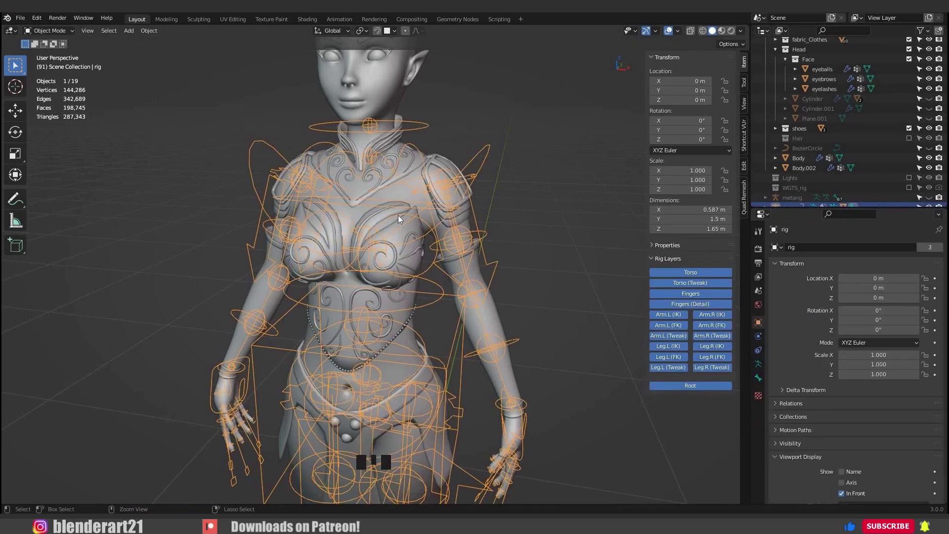
{"action": "key", "text": "ctrl+Tab"}
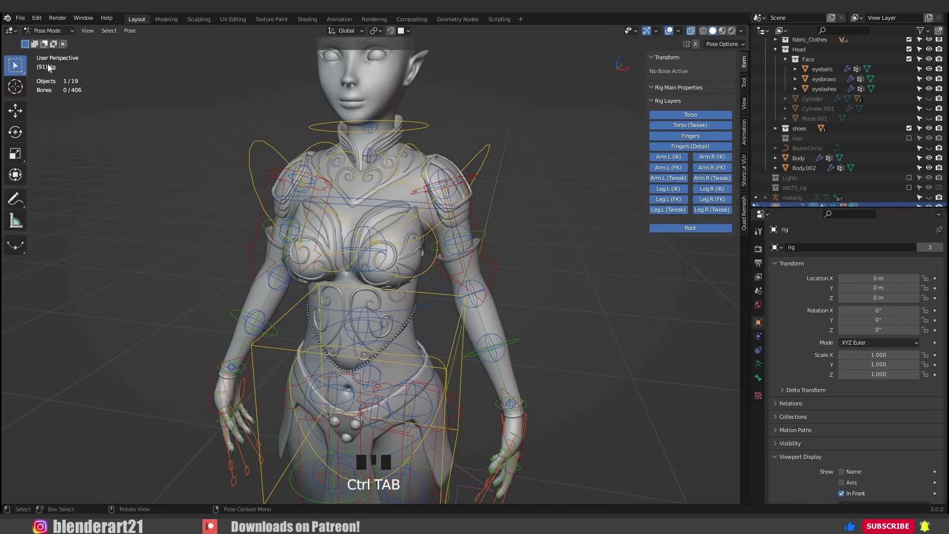
{"action": "left_click_drag", "start_coordinate": [500, 169], "coordinate": [479, 159]}
{"action": "key", "text": "ctrl+Tab"}
{"action": "key", "text": "ctrl+Tab"}
{"action": "left_click", "coordinate": [524, 205]}
{"action": "left_click_drag", "start_coordinate": [526, 206], "coordinate": [468, 361]}
{"action": "key", "text": "r"}
{"action": "scroll", "scroll_direction": "down", "scroll_amount": 3}
{"action": "left_click", "coordinate": [469, 361]}
Step: Rotate the chest control to check the engraving bends along with the Body
{"action": "left_click_drag", "start_coordinate": [918, 291], "coordinate": [900, 303]}
{"action": "left_click_drag", "start_coordinate": [901, 303], "coordinate": [524, 69]}
{"action": "left_click_drag", "start_coordinate": [524, 69], "coordinate": [508, 190]}
{"action": "left_click", "coordinate": [509, 190]}
{"action": "scroll", "scroll_direction": "down", "scroll_amount": 3}
{"action": "key", "text": "ctrl+Tab"}
{"action": "left_click", "coordinate": [490, 162]}
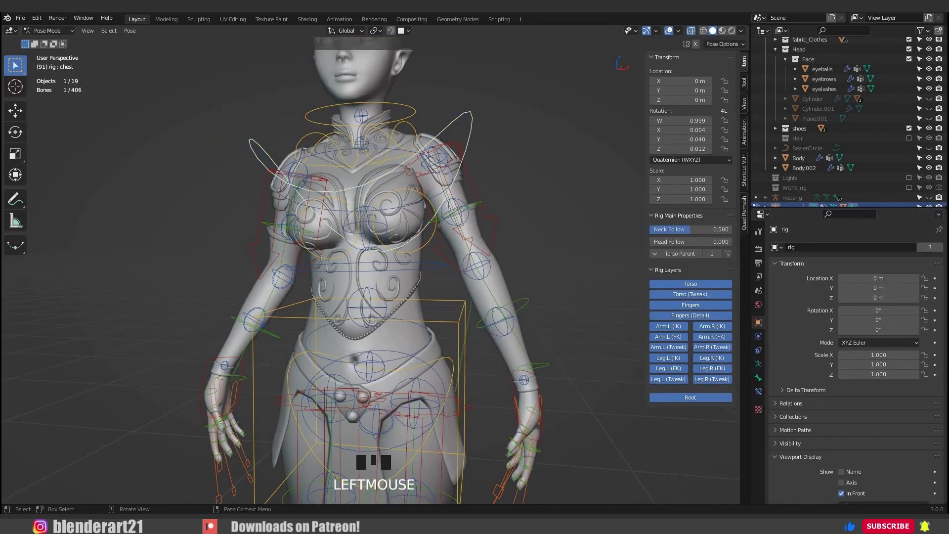
{"action": "key", "text": "r"}
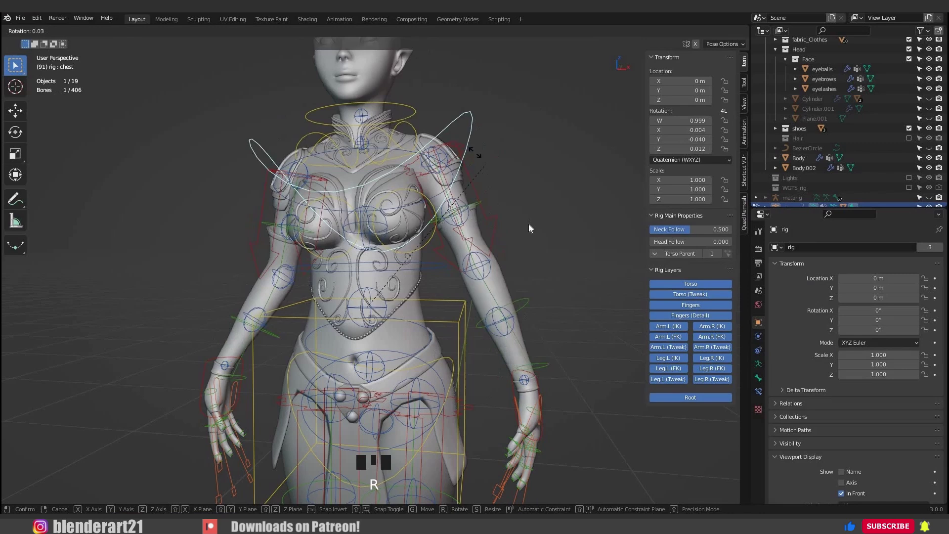
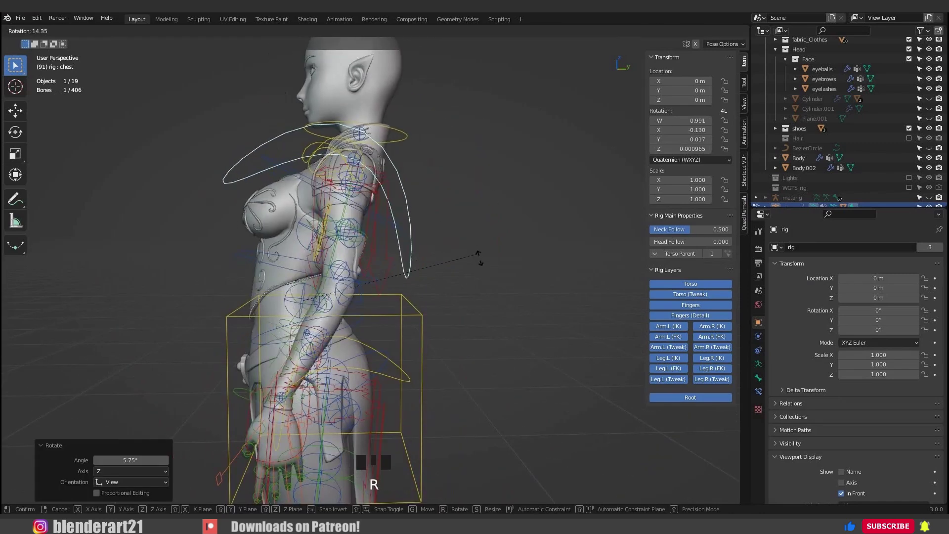
{"action": "scroll", "scroll_direction": "down", "scroll_amount": 3}
{"action": "left_click_drag", "start_coordinate": [462, 267], "coordinate": [472, 274]}
Step: Reframe the character in front view and hide the Torso (Tweak) and Fingers (Detail) rig layers
{"action": "key", "text": "KP_1"}
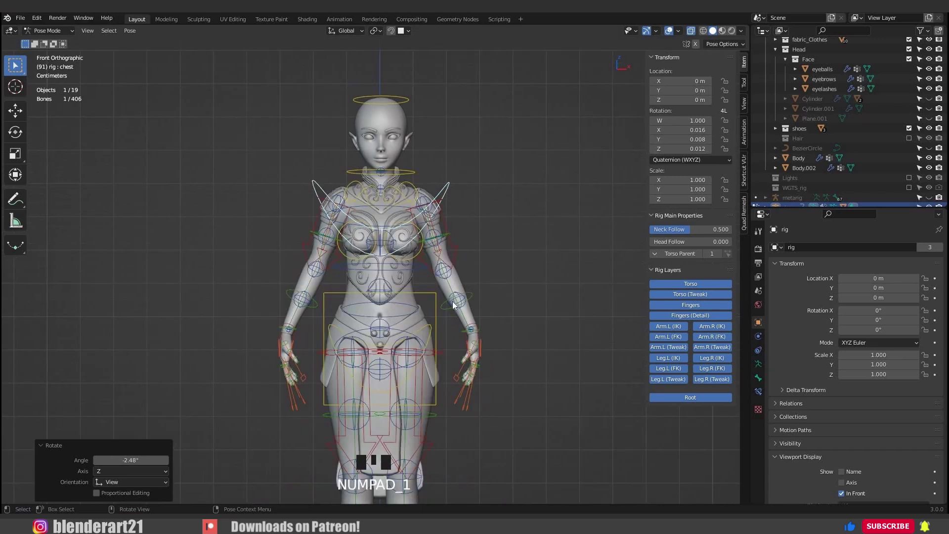
{"action": "scroll", "scroll_direction": "down", "scroll_amount": 3}
{"action": "left_click_drag", "start_coordinate": [445, 262], "coordinate": [695, 299]}
{"action": "left_click", "coordinate": [715, 301]}
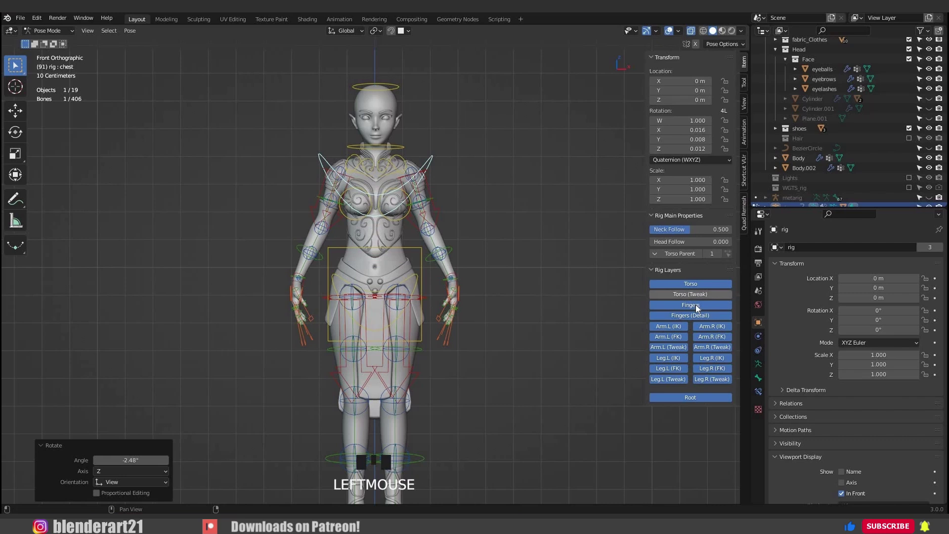
{"action": "left_click", "coordinate": [695, 332]}
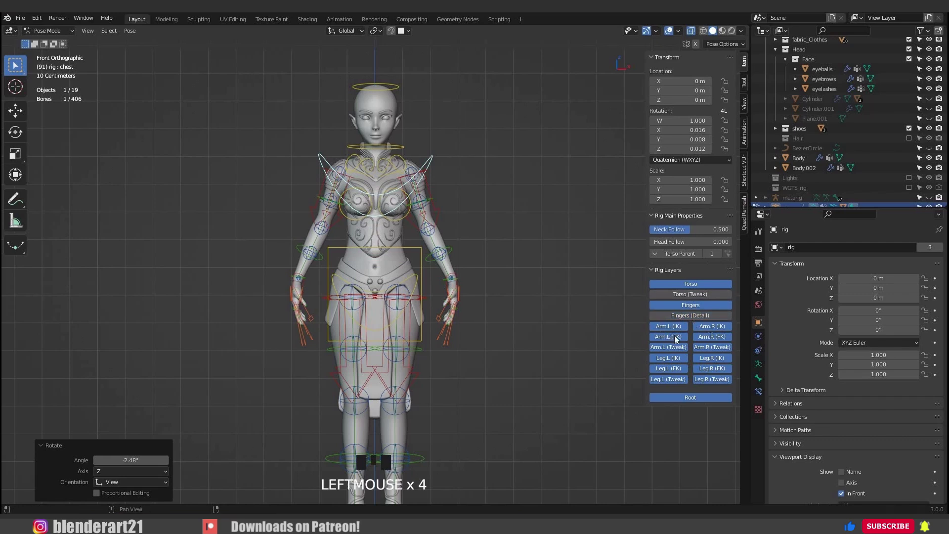
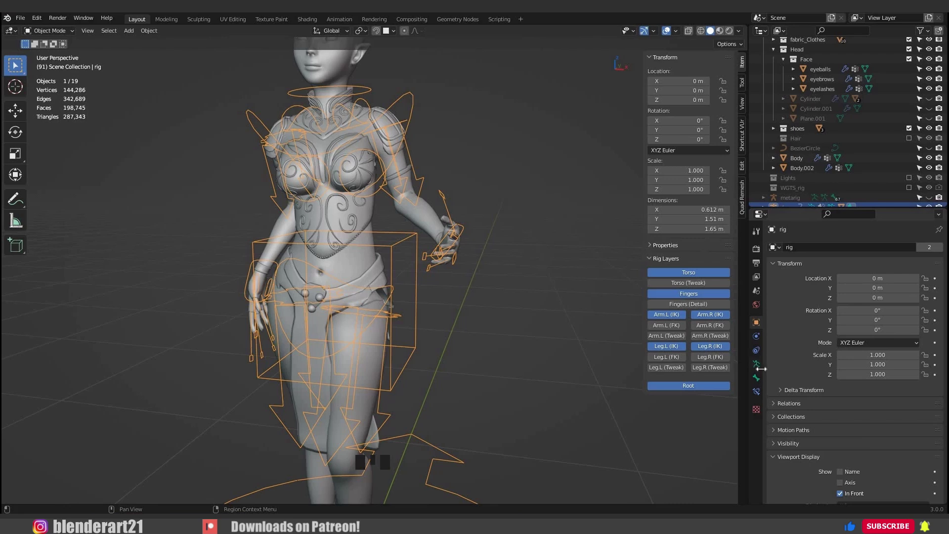
Step: Turn off the rig's control bone layers in the Skeleton settings
{"action": "left_click", "coordinate": [756, 369]}
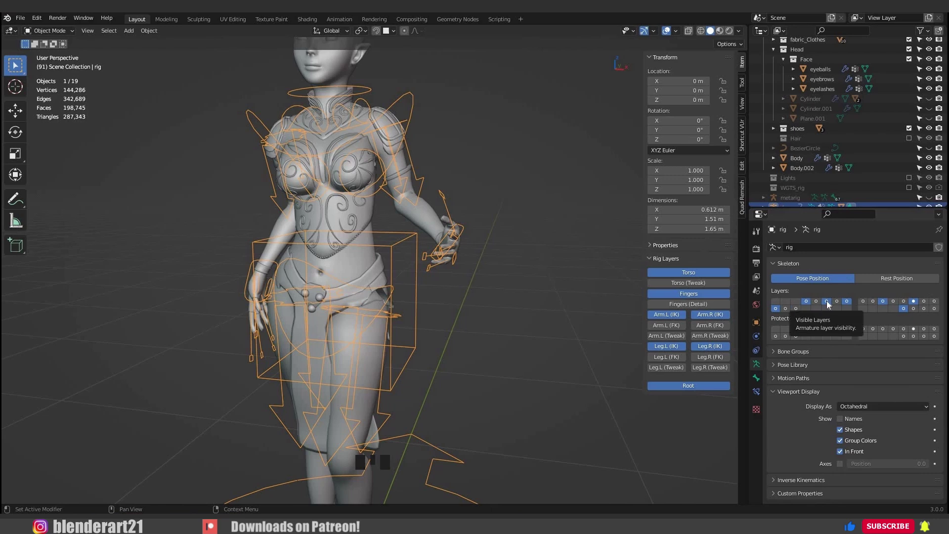
{"action": "left_click", "coordinate": [829, 304]}
{"action": "left_click", "coordinate": [847, 304]}
{"action": "left_click", "coordinate": [868, 304]}
{"action": "left_click", "coordinate": [876, 306]}
{"action": "left_click", "coordinate": [885, 304]}
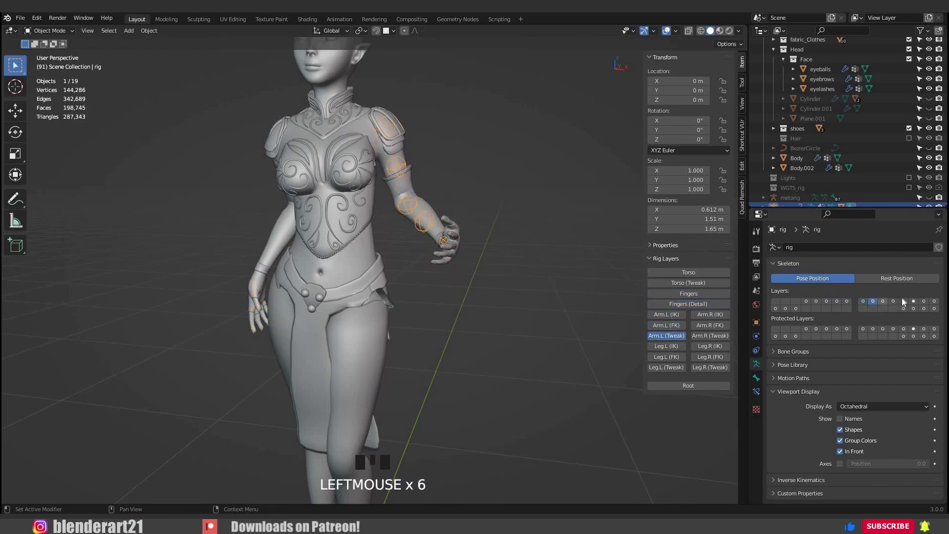
Step: Isolate bone layers to identify them and leave only the DEF deformation layer visible
{"action": "left_click", "coordinate": [917, 303]}
{"action": "left_click_drag", "start_coordinate": [834, 309], "coordinate": [811, 307]}
{"action": "left_click", "coordinate": [811, 307]}
{"action": "left_click_drag", "start_coordinate": [919, 303], "coordinate": [911, 308]}
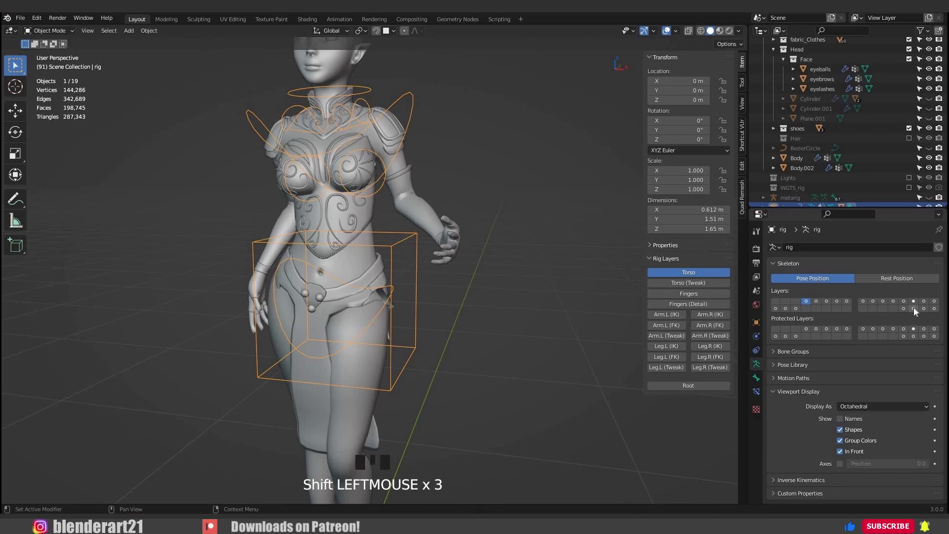
{"action": "left_click", "coordinate": [917, 313]}
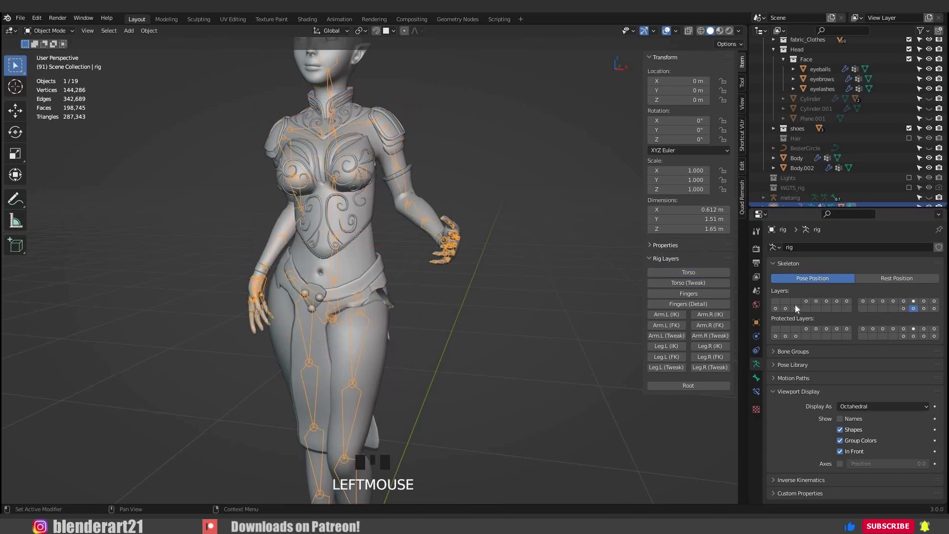
Step: Select the skirt_fabric mesh and switch it into Weight Paint mode
{"action": "scroll", "scroll_direction": "down", "scroll_amount": 3}
{"action": "left_click_drag", "start_coordinate": [437, 235], "coordinate": [457, 224]}
{"action": "scroll", "scroll_direction": "up", "scroll_amount": 3}
{"action": "left_click_drag", "start_coordinate": [467, 223], "coordinate": [429, 272]}
{"action": "left_click", "coordinate": [430, 272]}
{"action": "key", "text": "ctrl+Tab"}
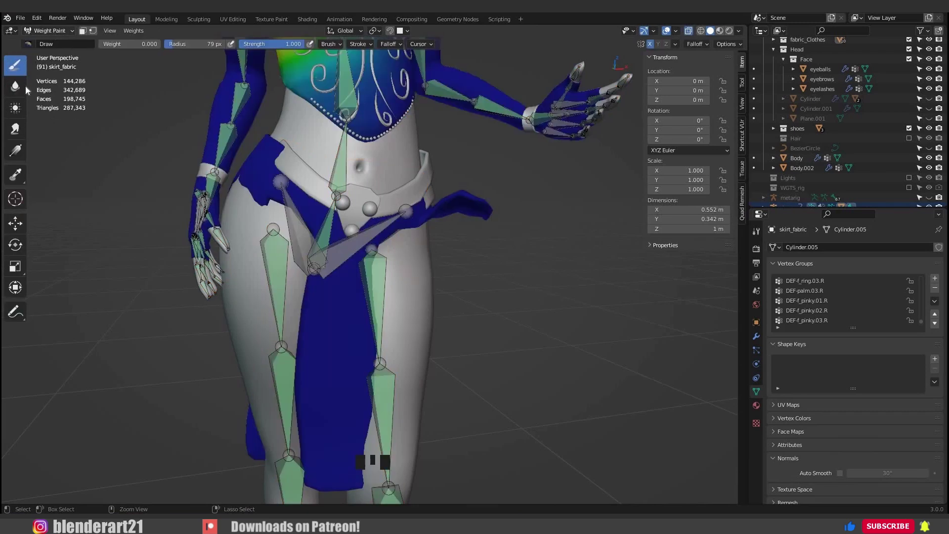
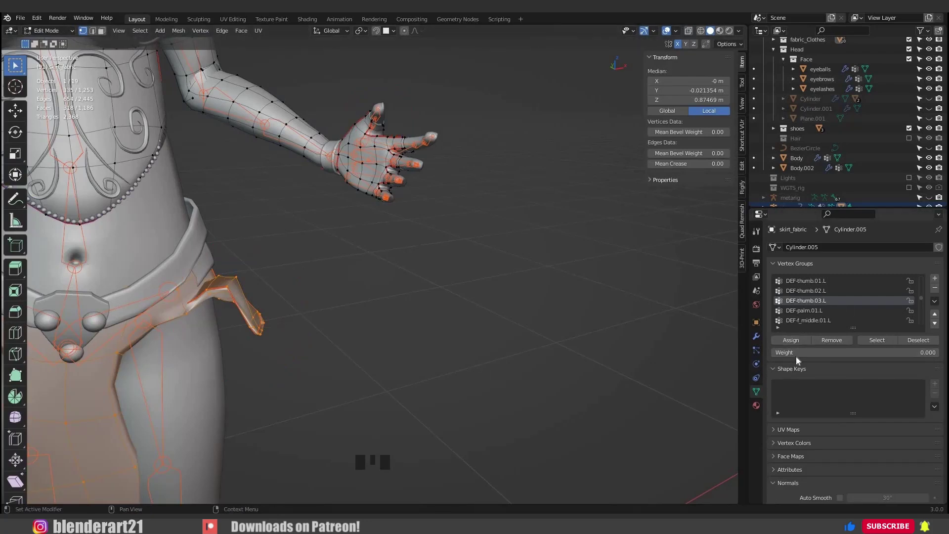
Step: Switch skirt_fabric into edit mode to fix the flap's finger vertex group weights
{"action": "key", "text": "Tab"}
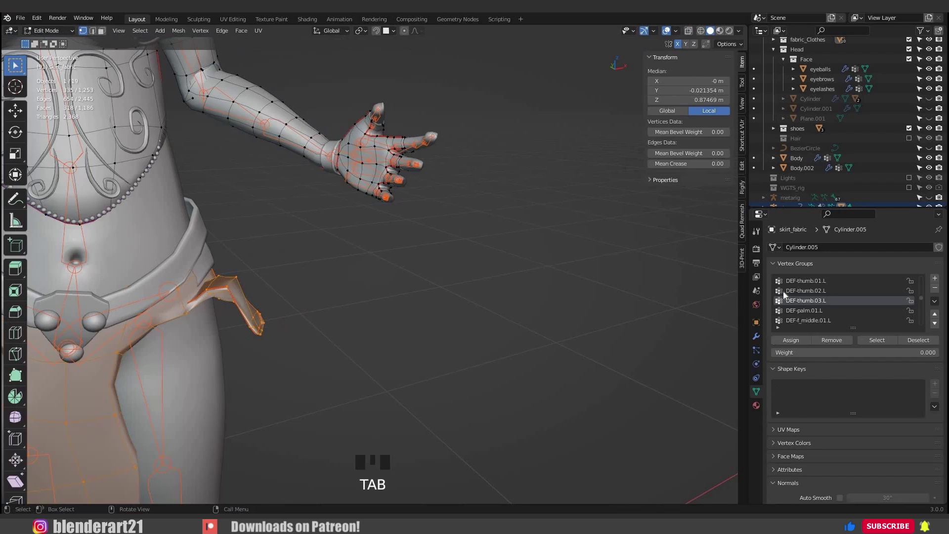
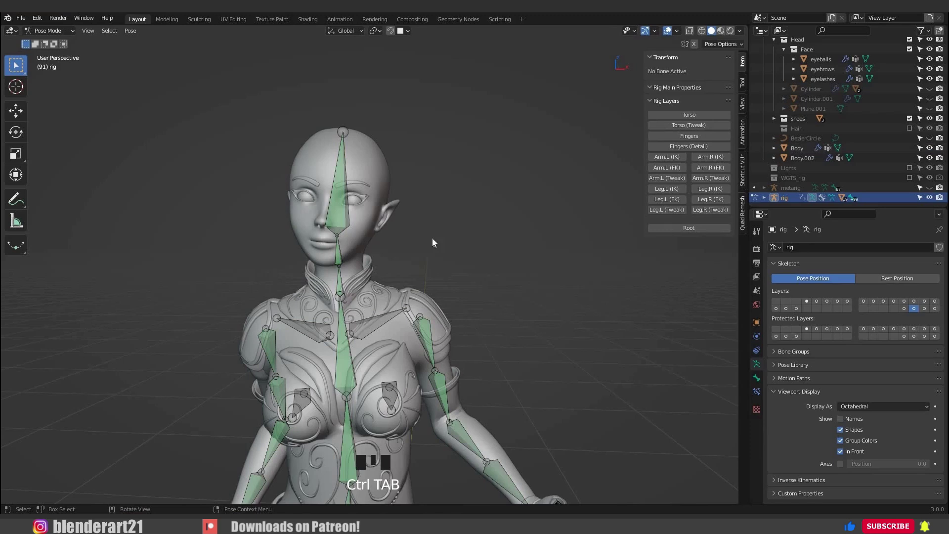
Step: Put the rig in rest position and unhide the Hair collection in the outliner
{"action": "left_click_drag", "start_coordinate": [697, 288], "coordinate": [897, 281]}
{"action": "left_click", "coordinate": [850, 283]}
{"action": "left_click", "coordinate": [823, 153]}
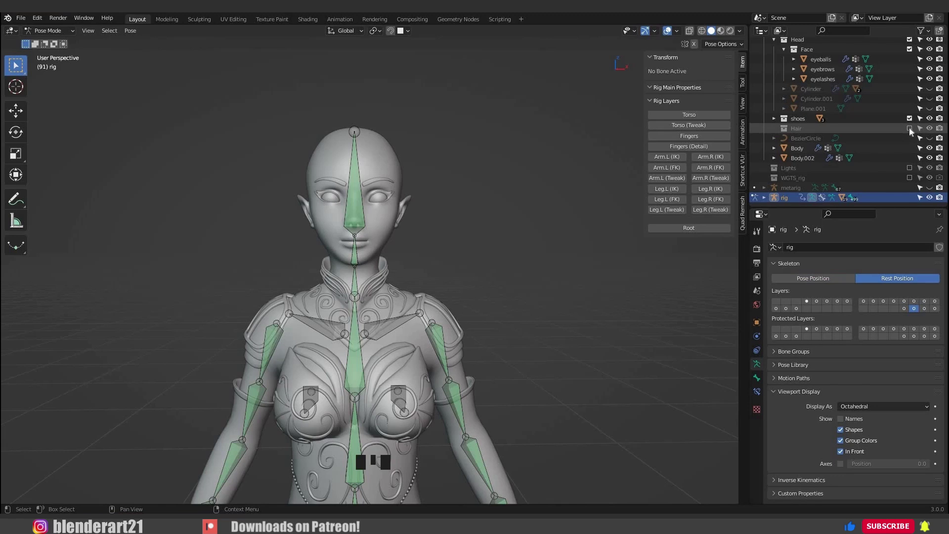
{"action": "left_click", "coordinate": [411, 177]}
{"action": "left_click", "coordinate": [820, 199]}
Step: Select all the NurbsPath hair strands and parent them to the head bone with Ctrl+P > Bone
{"action": "left_click", "coordinate": [824, 187]}
{"action": "scroll", "scroll_direction": "down", "scroll_amount": 3}
{"action": "left_click", "coordinate": [823, 172]}
{"action": "scroll", "scroll_direction": "down", "scroll_amount": 3}
{"action": "left_click", "coordinate": [561, 202]}
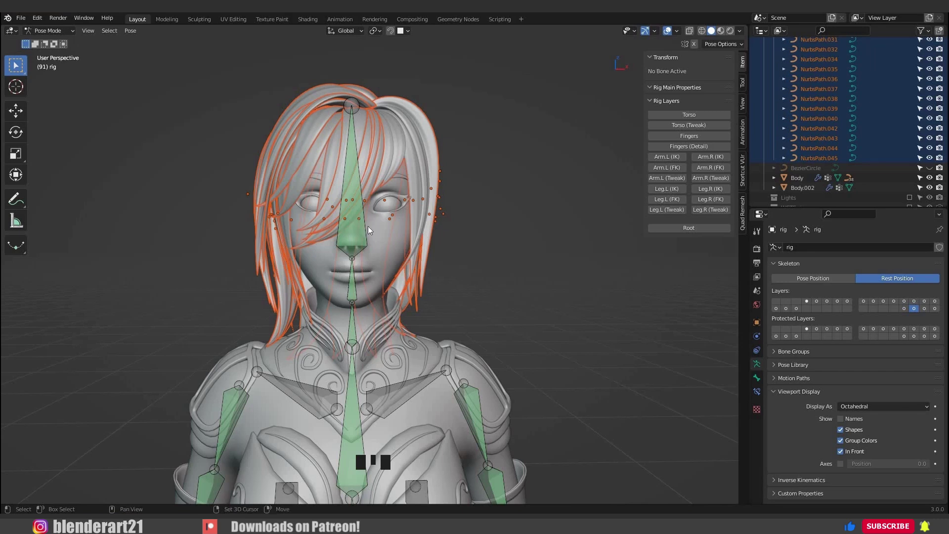
{"action": "left_click_drag", "start_coordinate": [381, 234], "coordinate": [358, 220]}
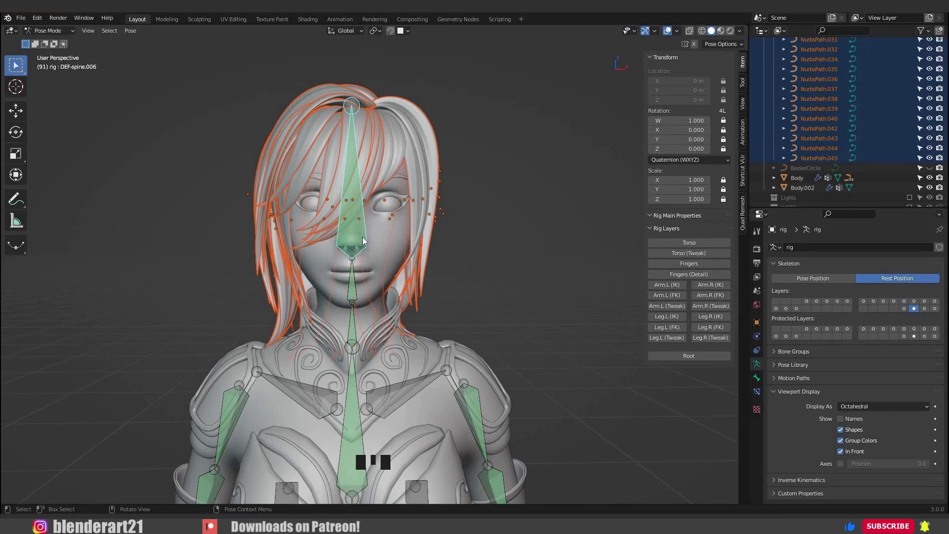
{"action": "key", "text": "ctrl+p"}
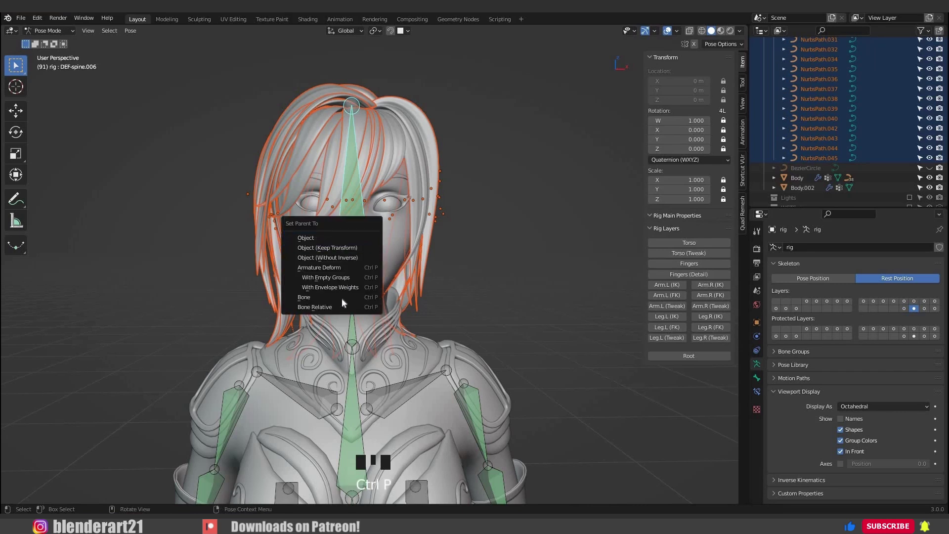
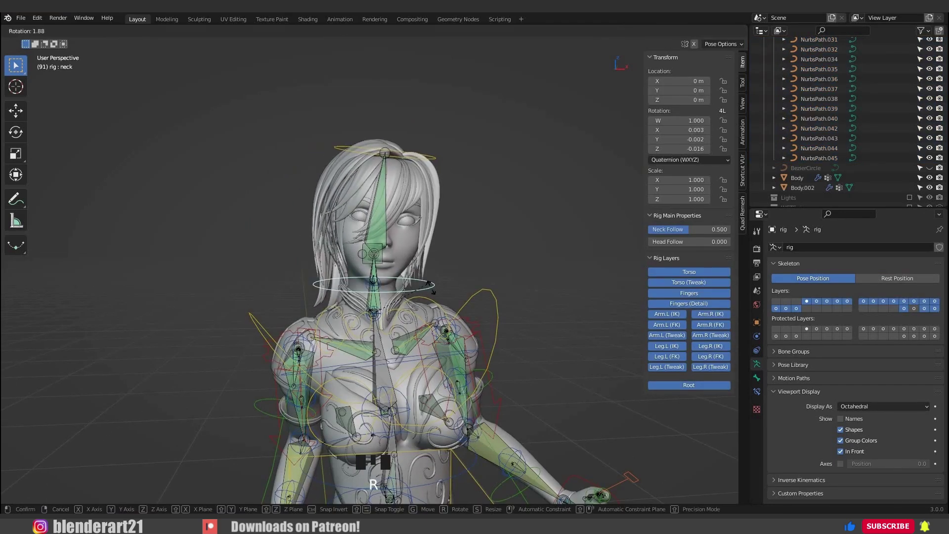
Step: Rotate the neck and head to confirm the hair follows, then leave pose mode
{"action": "left_click_drag", "start_coordinate": [119, 325], "coordinate": [356, 316]}
{"action": "scroll", "scroll_direction": "up", "scroll_amount": 3}
{"action": "left_click_drag", "start_coordinate": [353, 224], "coordinate": [350, 238]}
{"action": "scroll", "scroll_direction": "up", "scroll_amount": 3}
{"action": "left_click", "coordinate": [787, 109]}
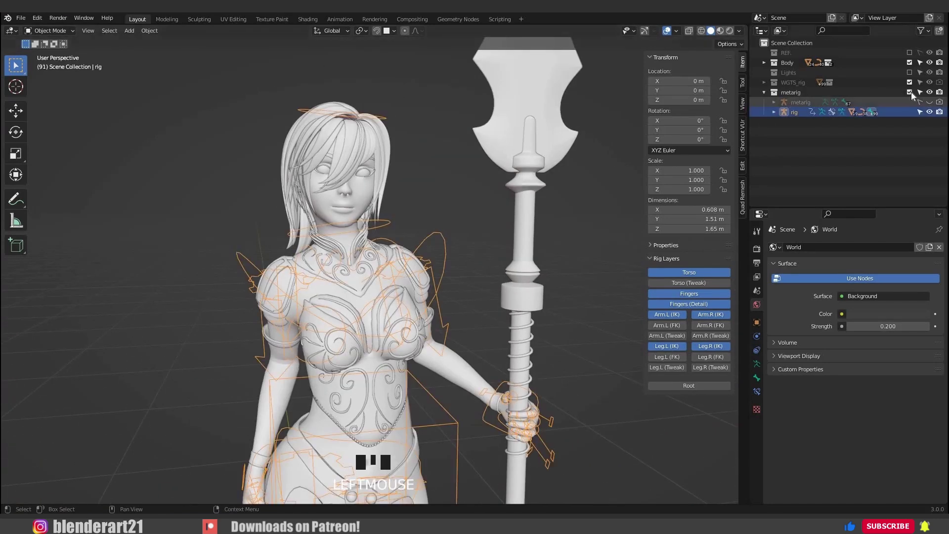
Step: Hide the rig, join the eyebrows and eyelashes into the Body mesh and enter edit mode
{"action": "left_click", "coordinate": [379, 207]}
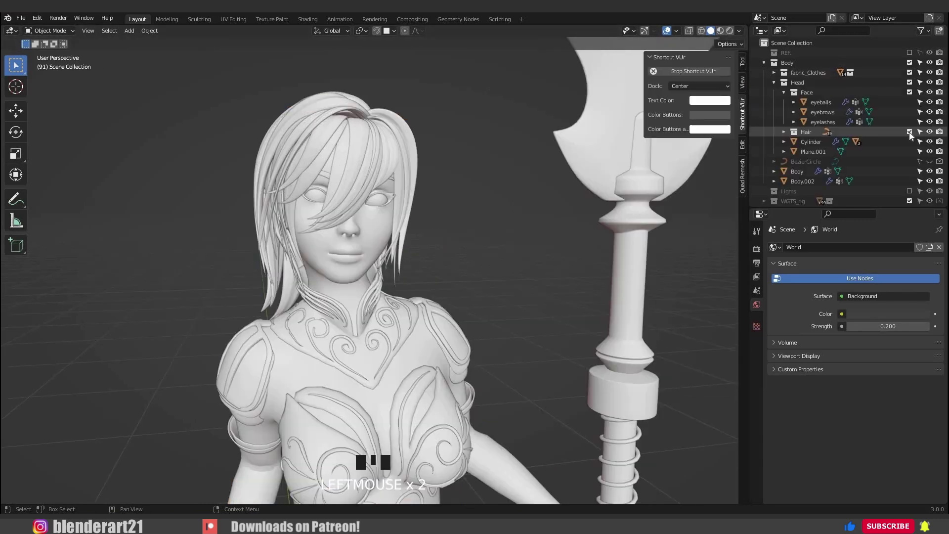
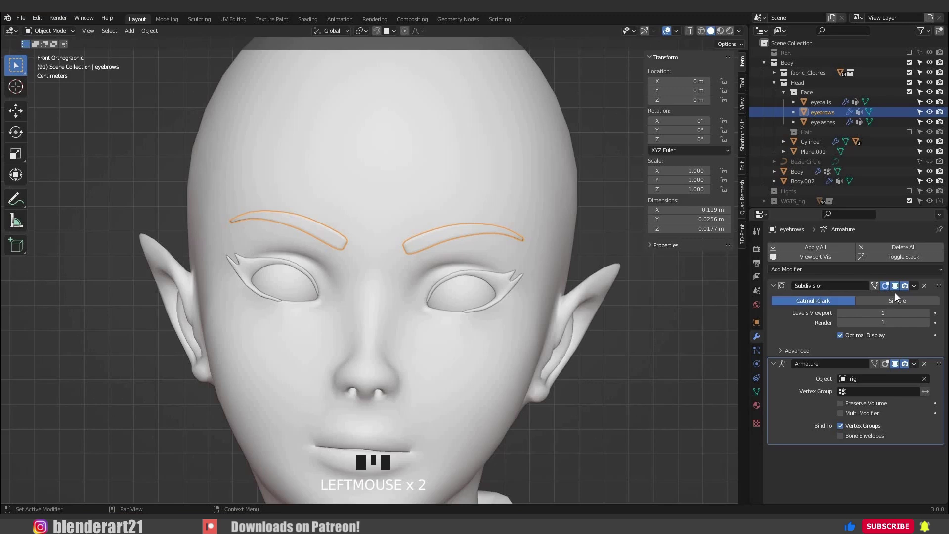
{"action": "left_click_drag", "start_coordinate": [777, 303], "coordinate": [432, 198]}
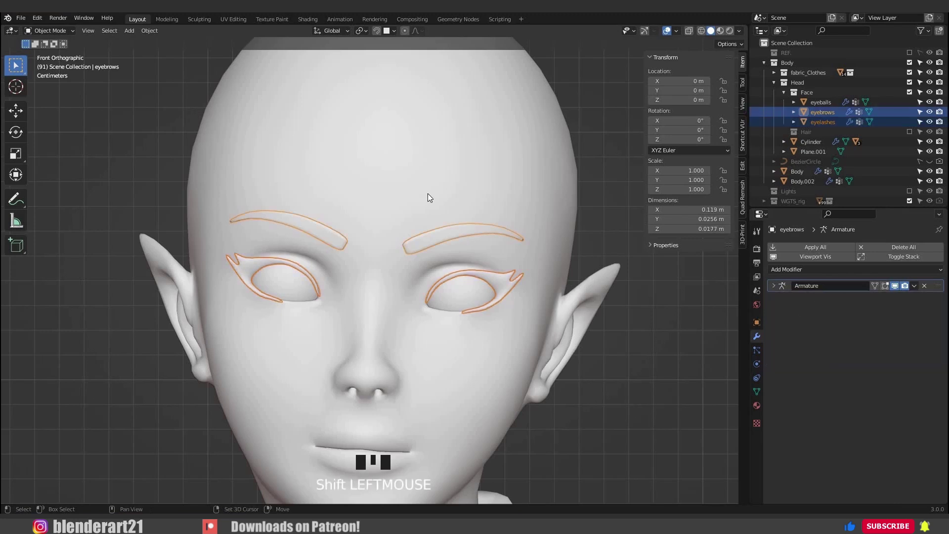
{"action": "left_click", "coordinate": [431, 198]}
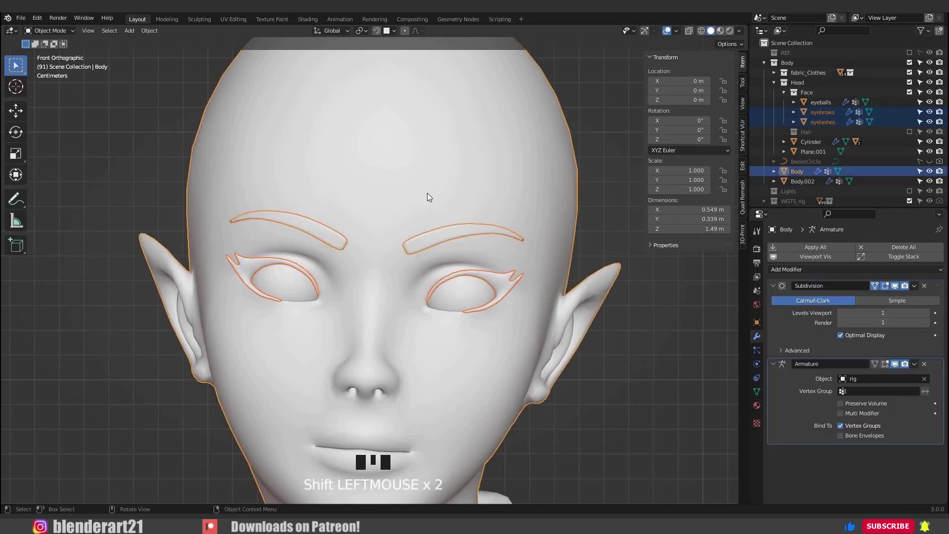
{"action": "key", "text": "ctrl+j"}
{"action": "key", "text": "Tab"}
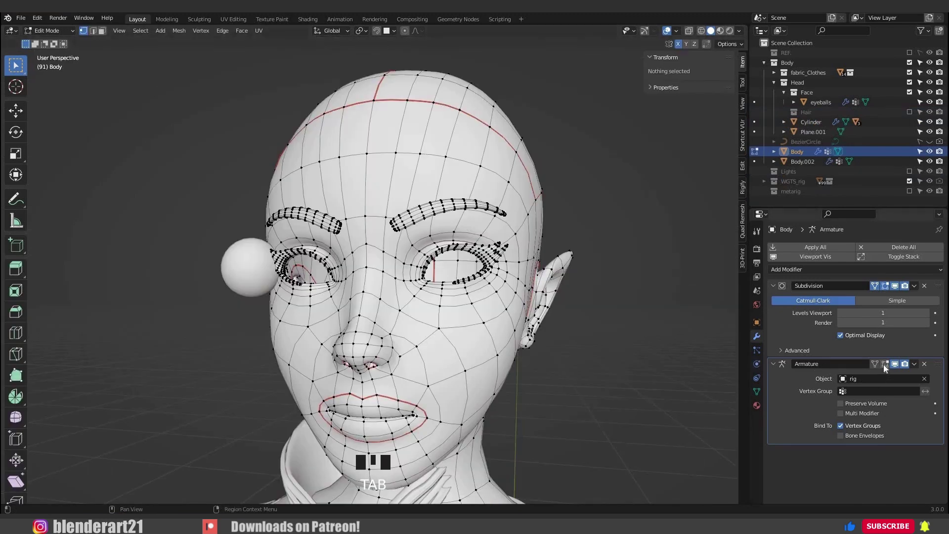
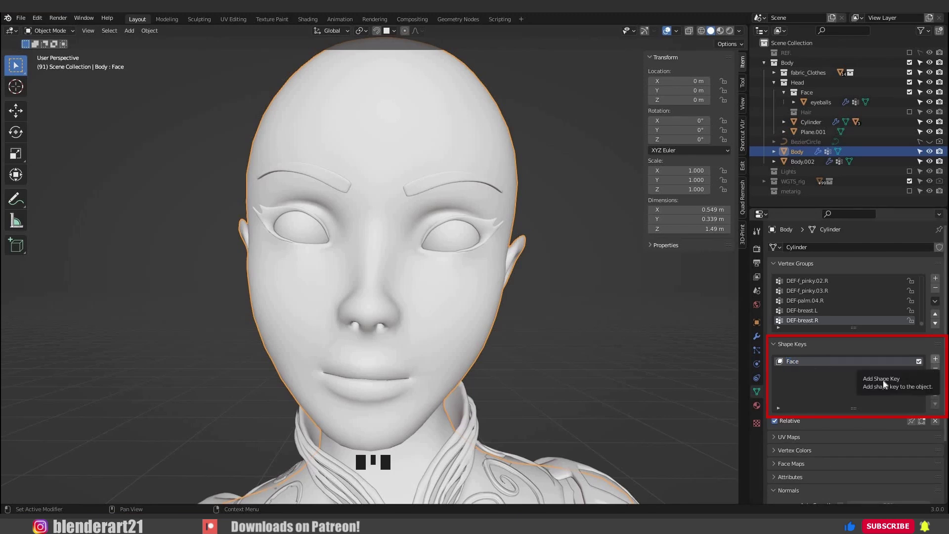
Step: Shape closed eyelids for the blink key with proportional editing, then return to object mode
{"action": "left_click_drag", "start_coordinate": [806, 385], "coordinate": [789, 374]}
{"action": "key", "text": "Tab"}
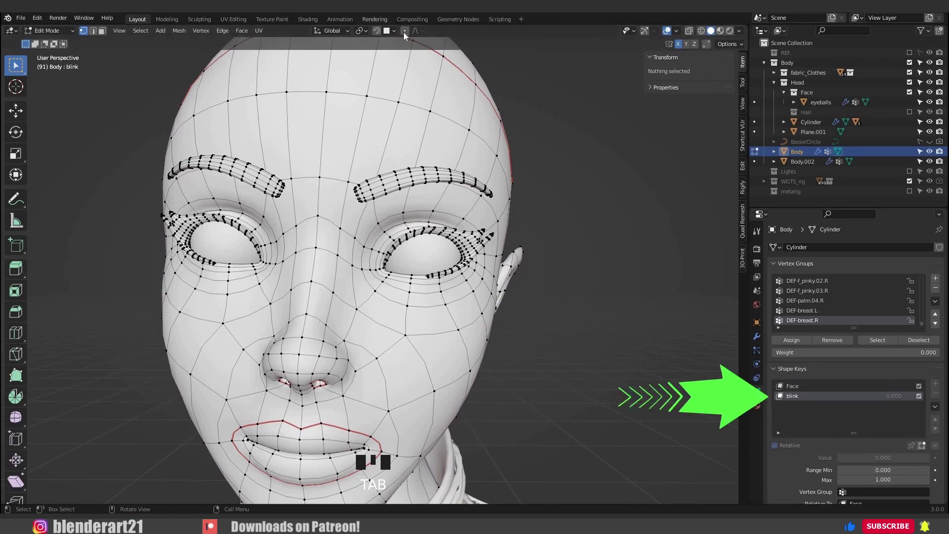
{"action": "left_click", "coordinate": [410, 110]}
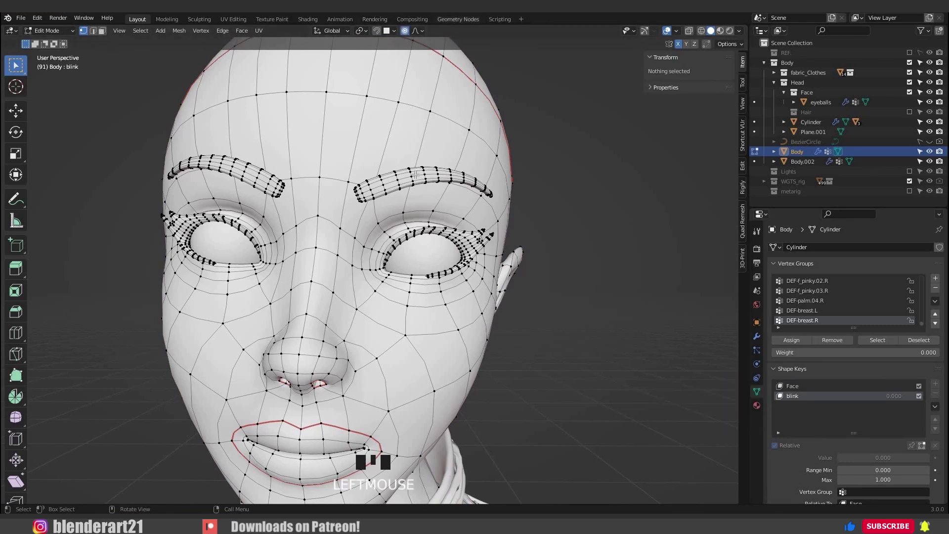
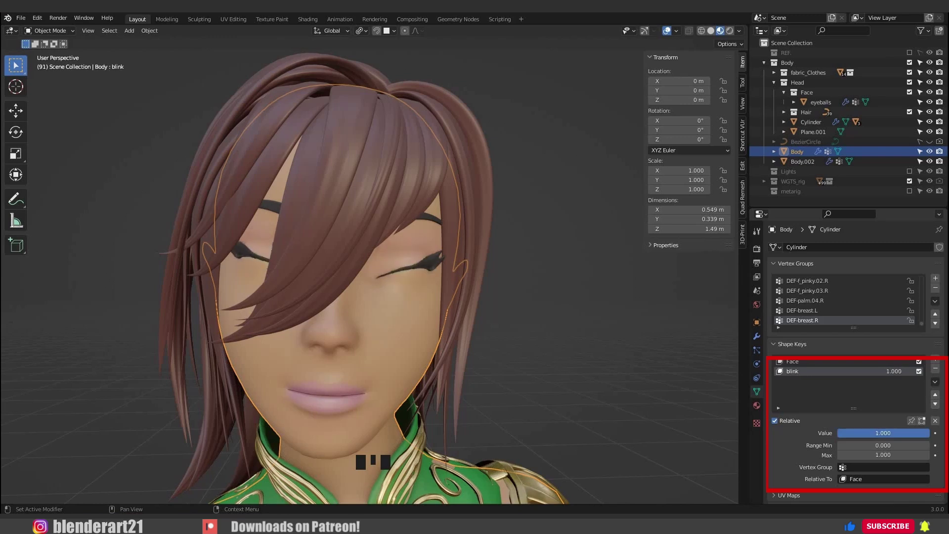
{"action": "scroll", "scroll_direction": "up", "scroll_amount": 3}
{"action": "key", "text": "Tab"}
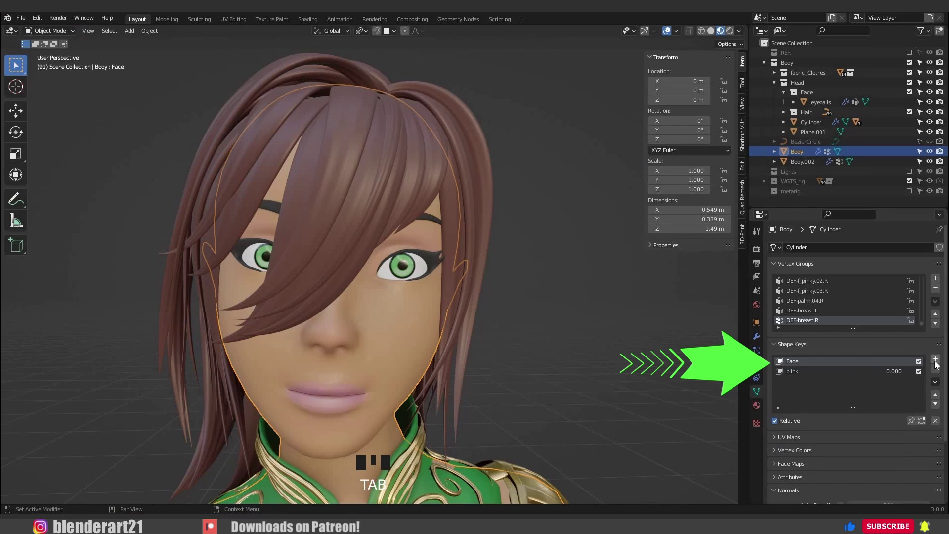